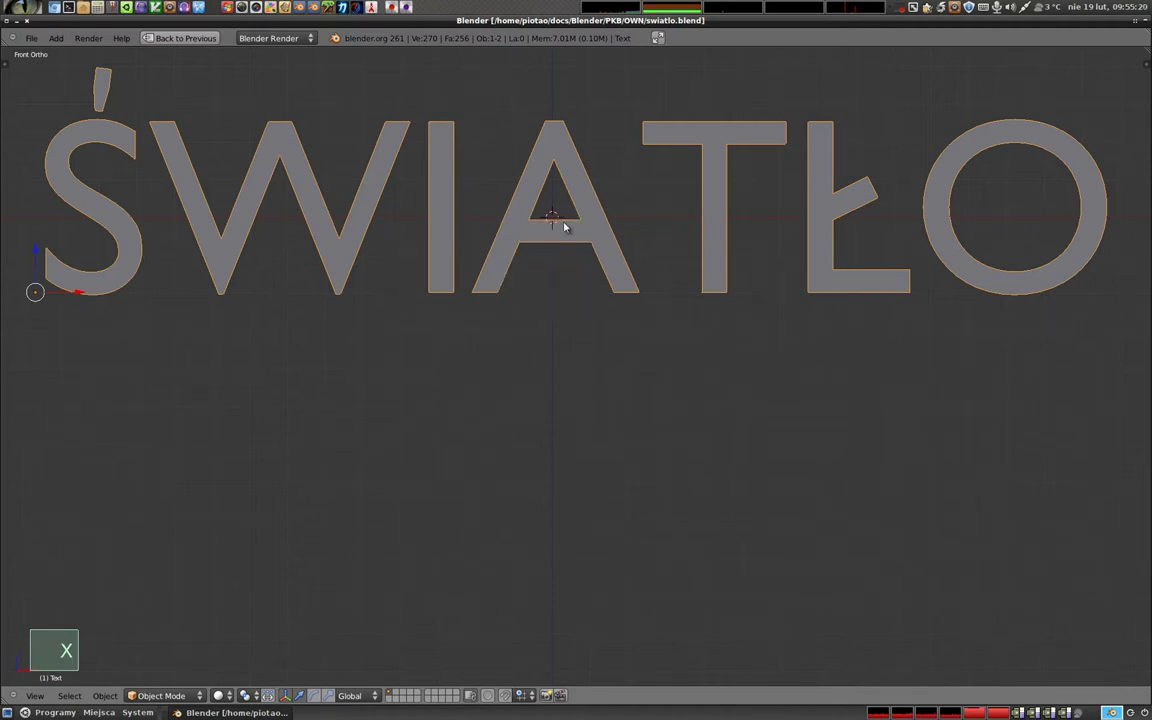
# Delete the ŚWIATŁO text object so only the camera remains in the scene.
pyautogui.press('x')
pyautogui.press('shift+space')
pyautogui.middleClick(489, 262)
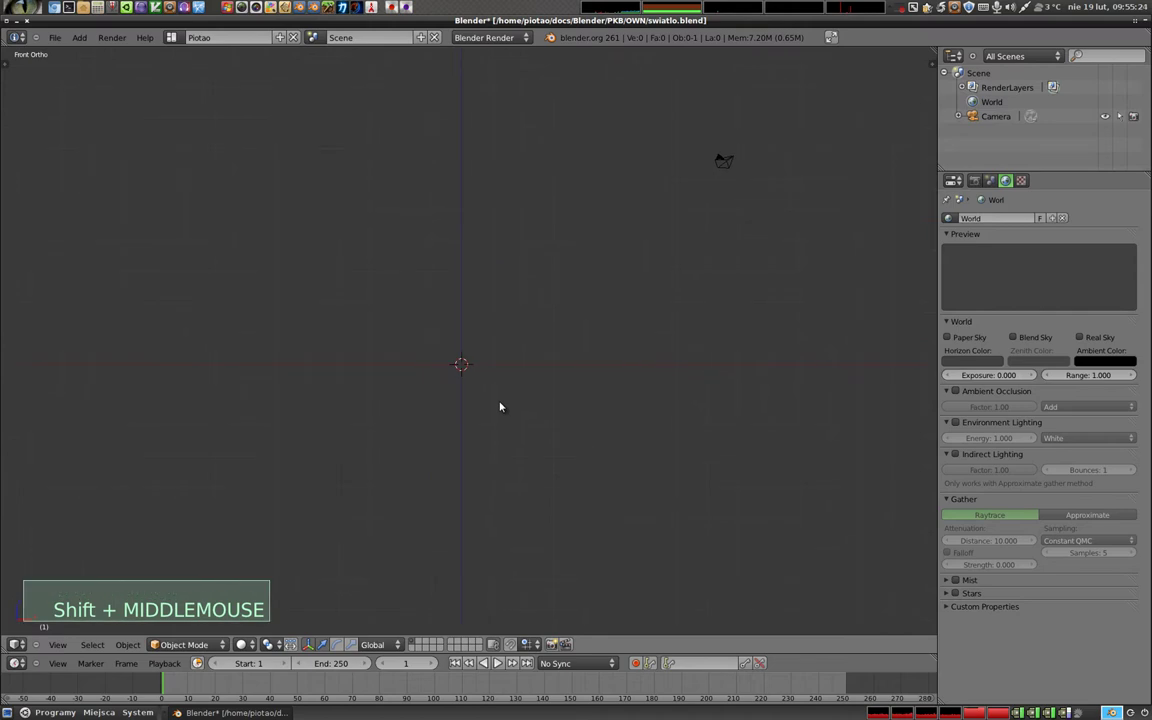
# Add a plane scaled into a wide floor and a cube rotated to a tilt.
pyautogui.press('shift+a')
pyautogui.press('s')
pyautogui.click(635, 454)
pyautogui.press('shift+a')
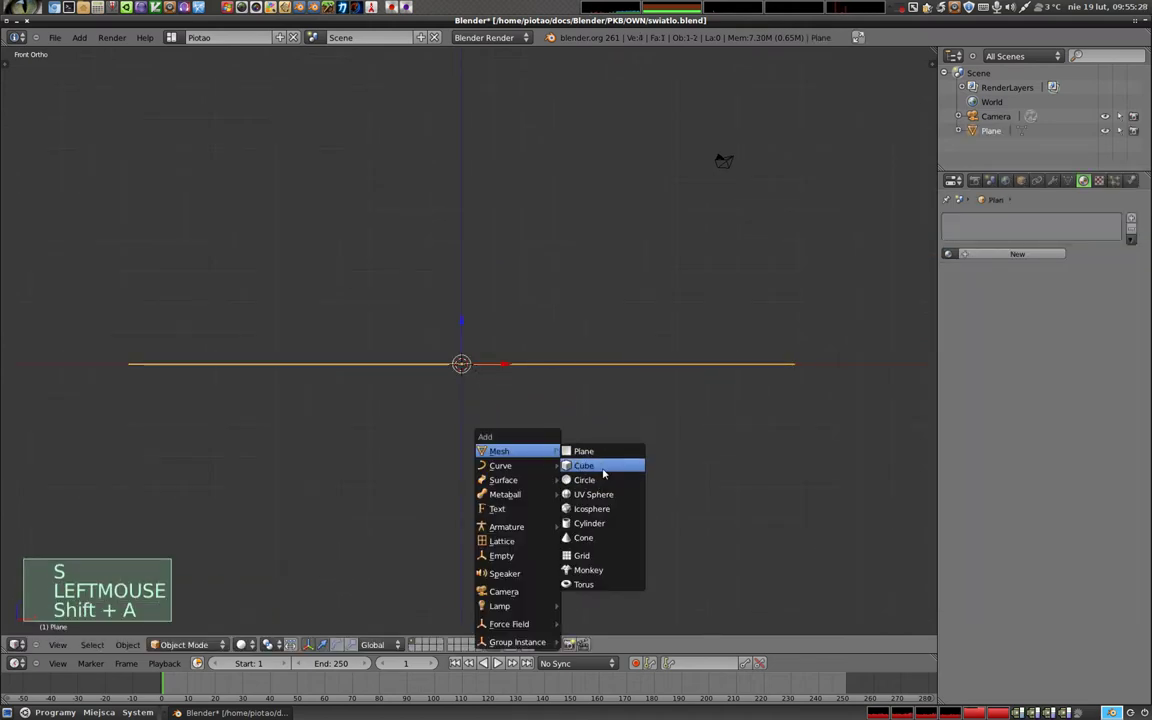
pyautogui.click(464, 342)
pyautogui.press('r')
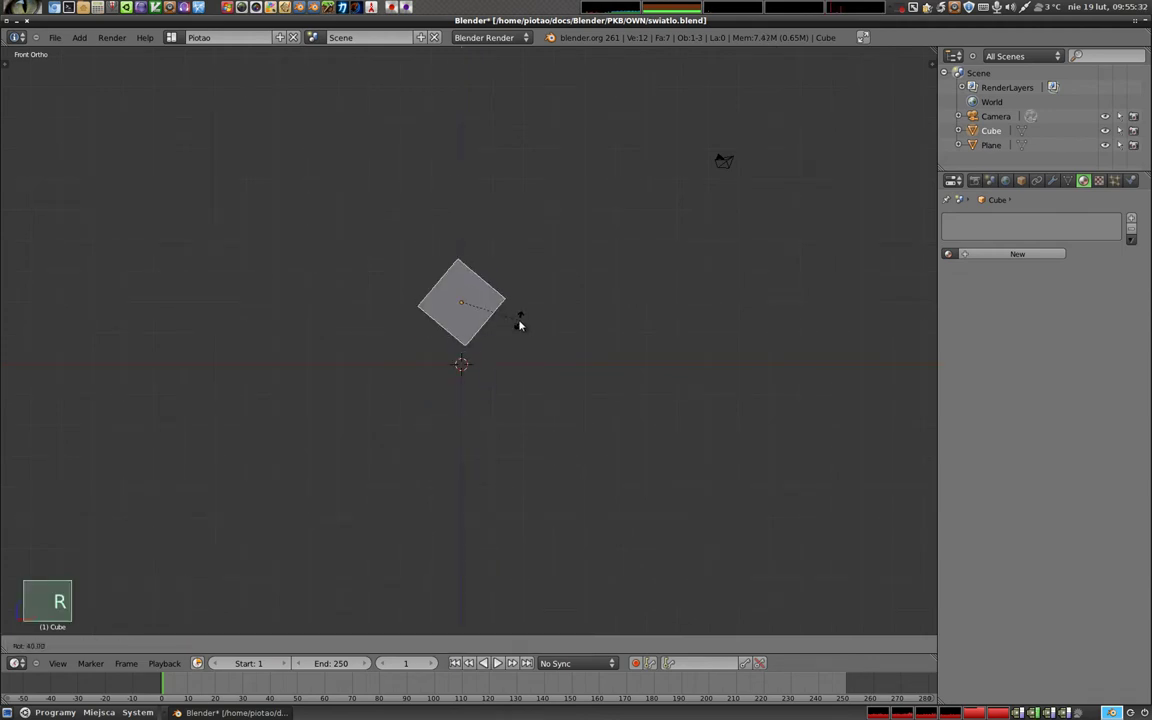
pyautogui.click(522, 328)
# Add a UV sphere beside the cube and smooth it with a Subdivision Surface (Ctrl+2).
pyautogui.press('shift+a')
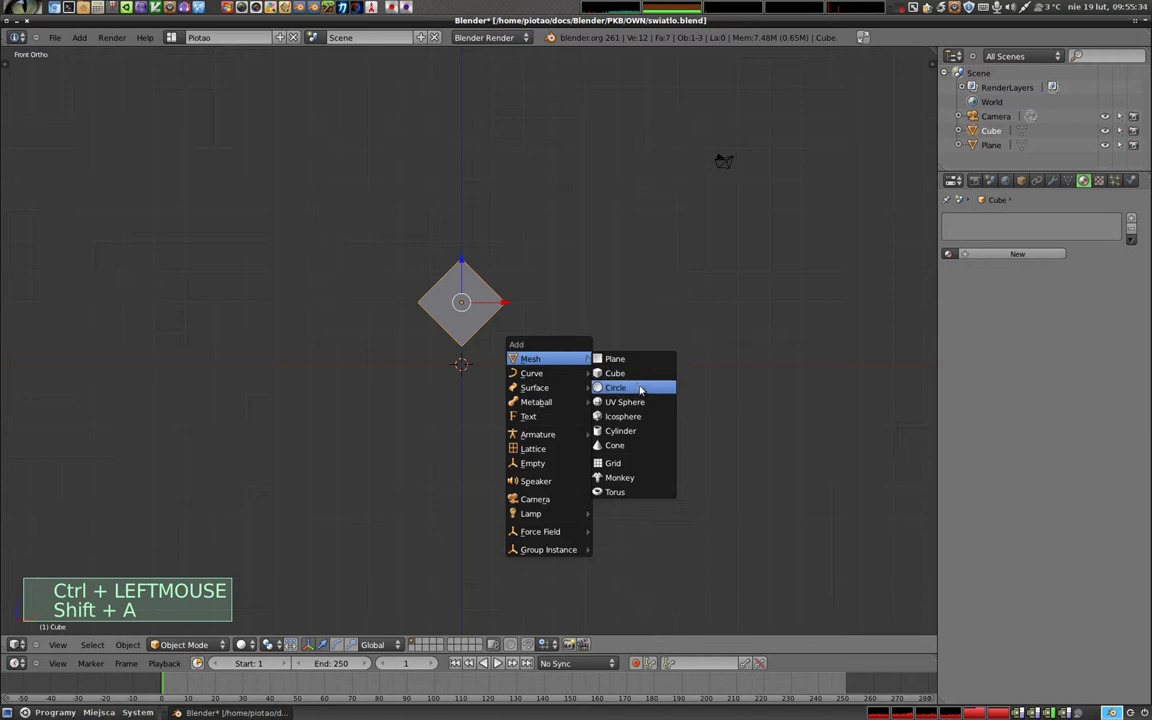
pyautogui.press('g')
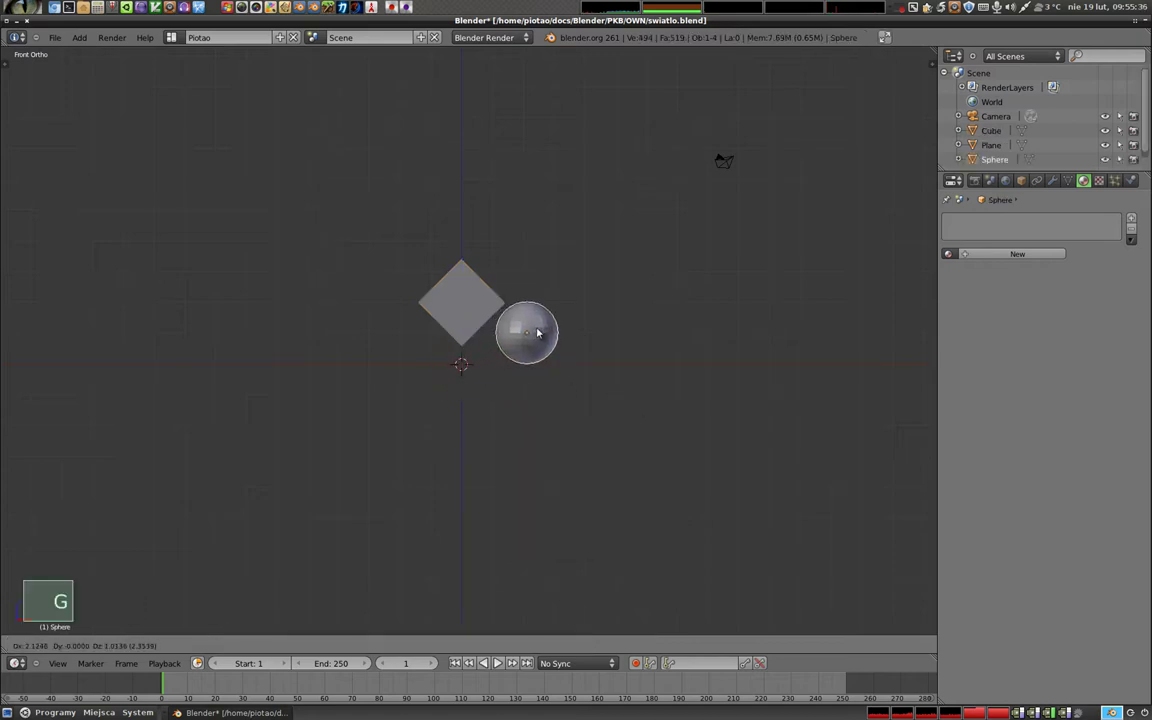
pyautogui.click(541, 330)
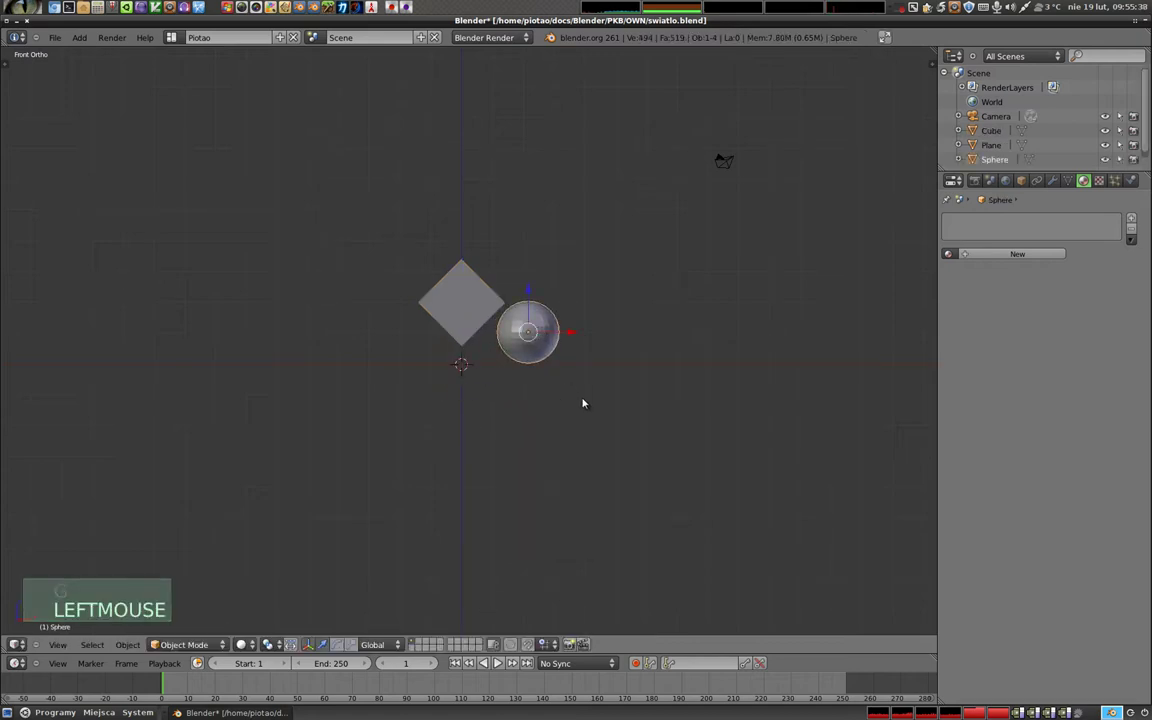
pyautogui.press('ctrl+2')
pyautogui.middleClick(542, 386)
pyautogui.middleClick(455, 378)
# Render the unlit scene from the camera and inspect the World Horizon Color.
pyautogui.press('KP_0')
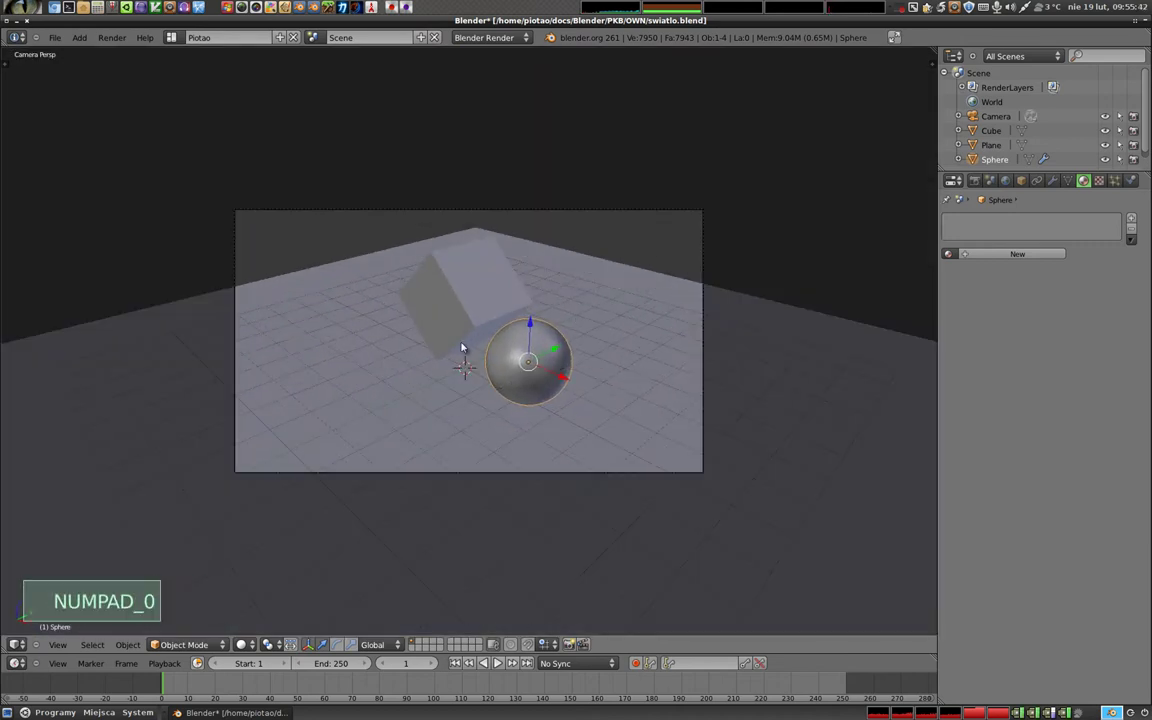
pyautogui.middleClick(454, 404)
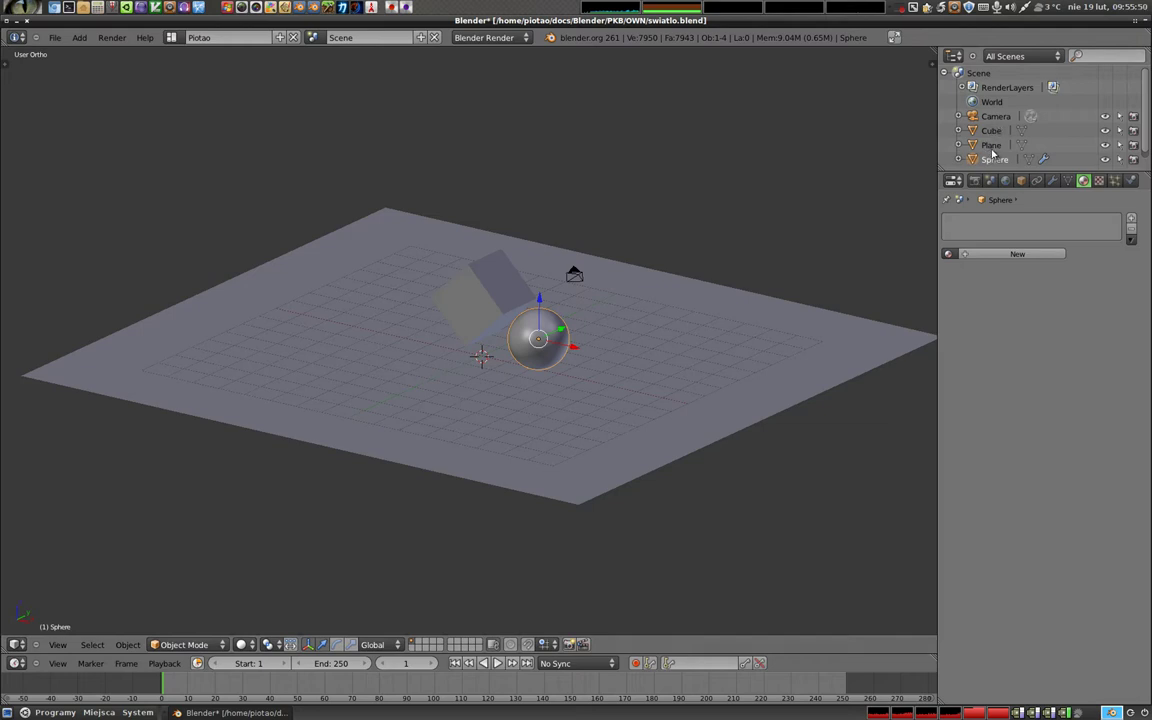
pyautogui.scroll(-3)
pyautogui.scroll(-3)
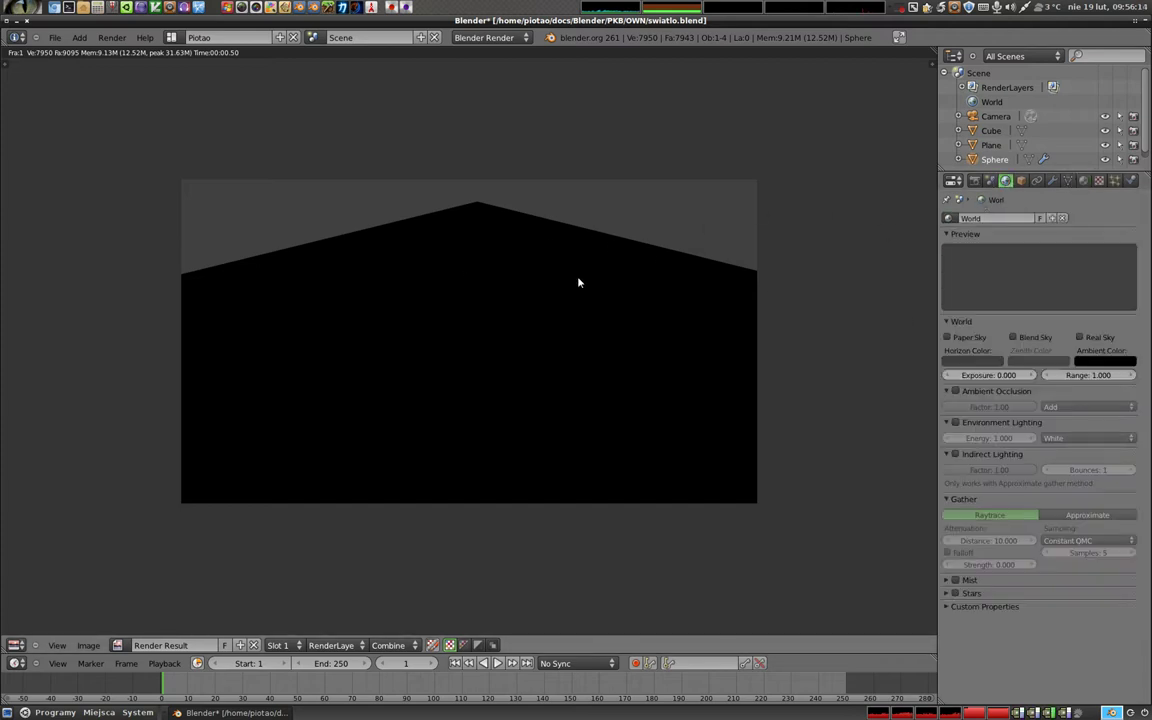
# Leave the black render and bring up the Add menu's lamp types.
pyautogui.press('Escape')
pyautogui.click(580, 280)
pyautogui.press('shift+a')
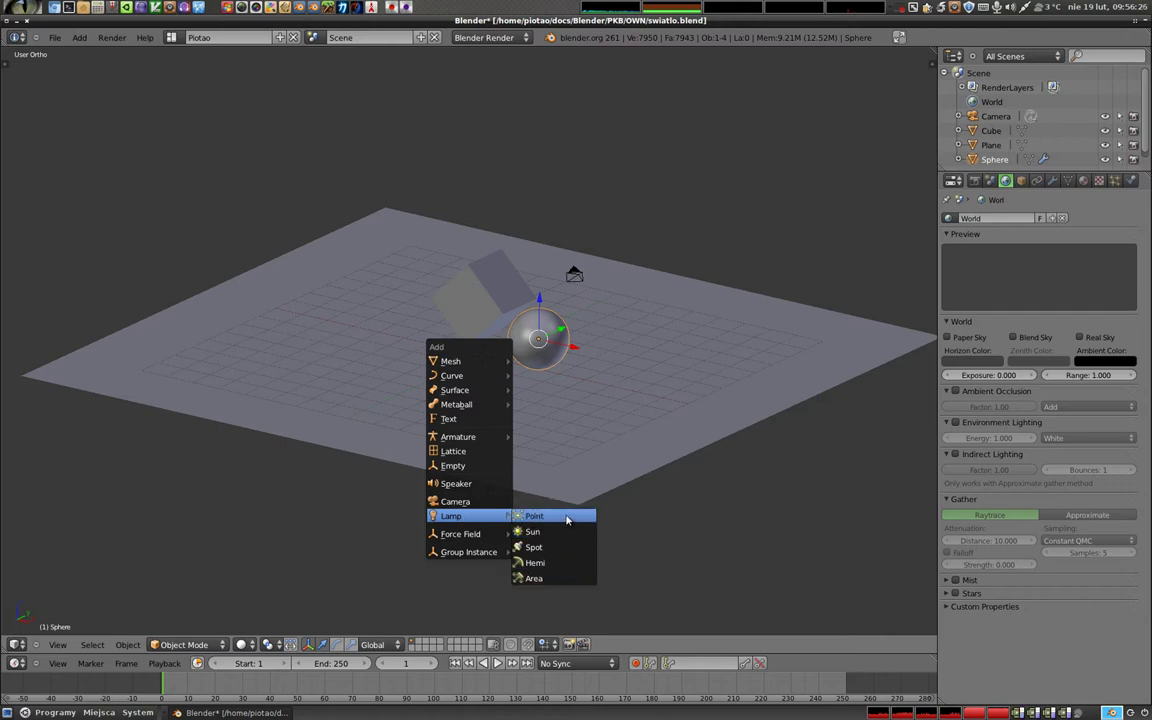
# Add a point lamp raised high above the plane and duplicate it for a second lamp.
pyautogui.click(487, 331)
pyautogui.click(516, 178)
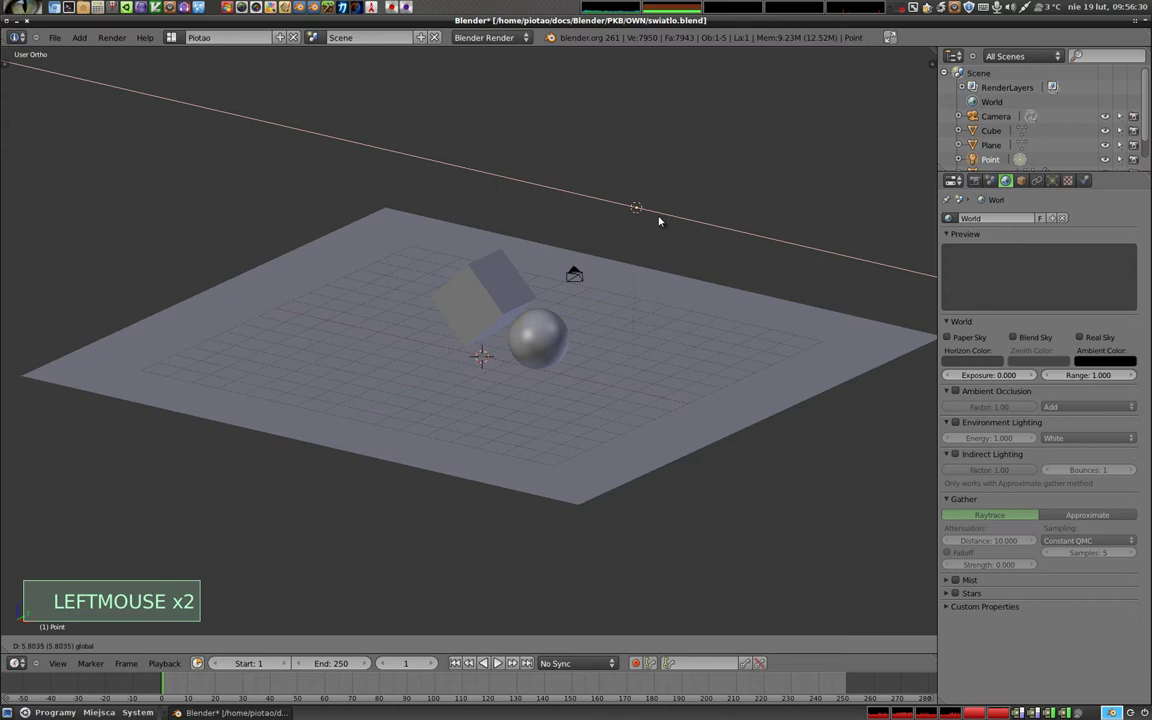
pyautogui.click(640, 197)
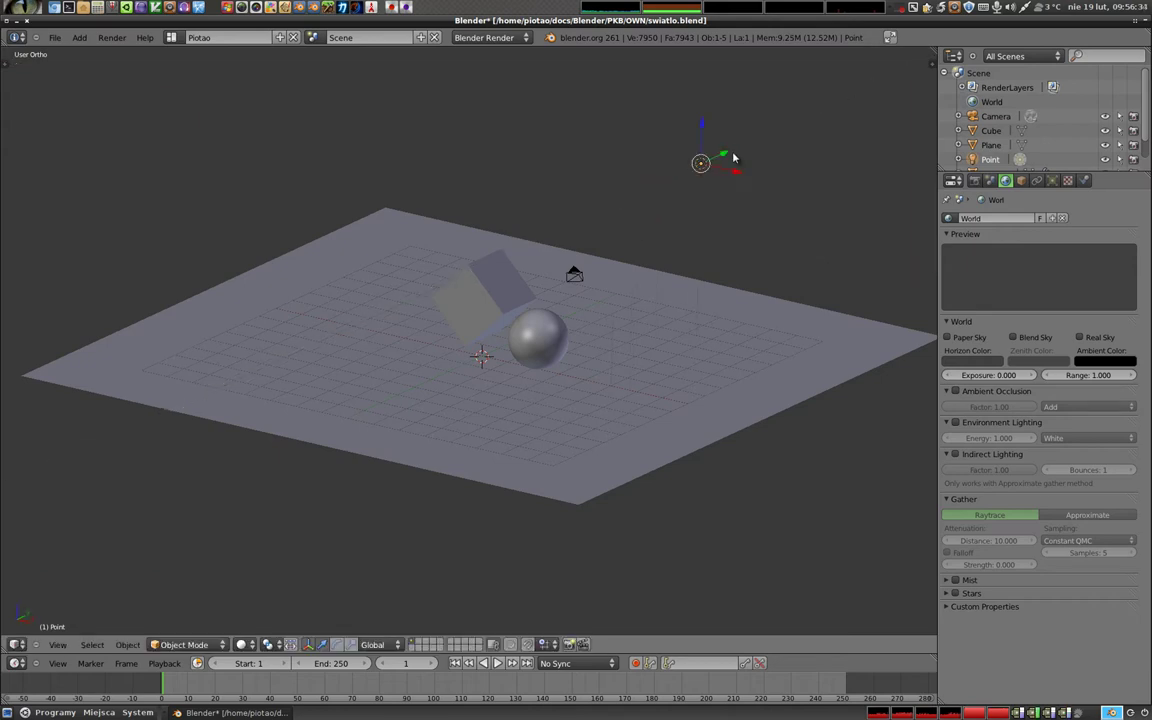
pyautogui.press('shift+d')
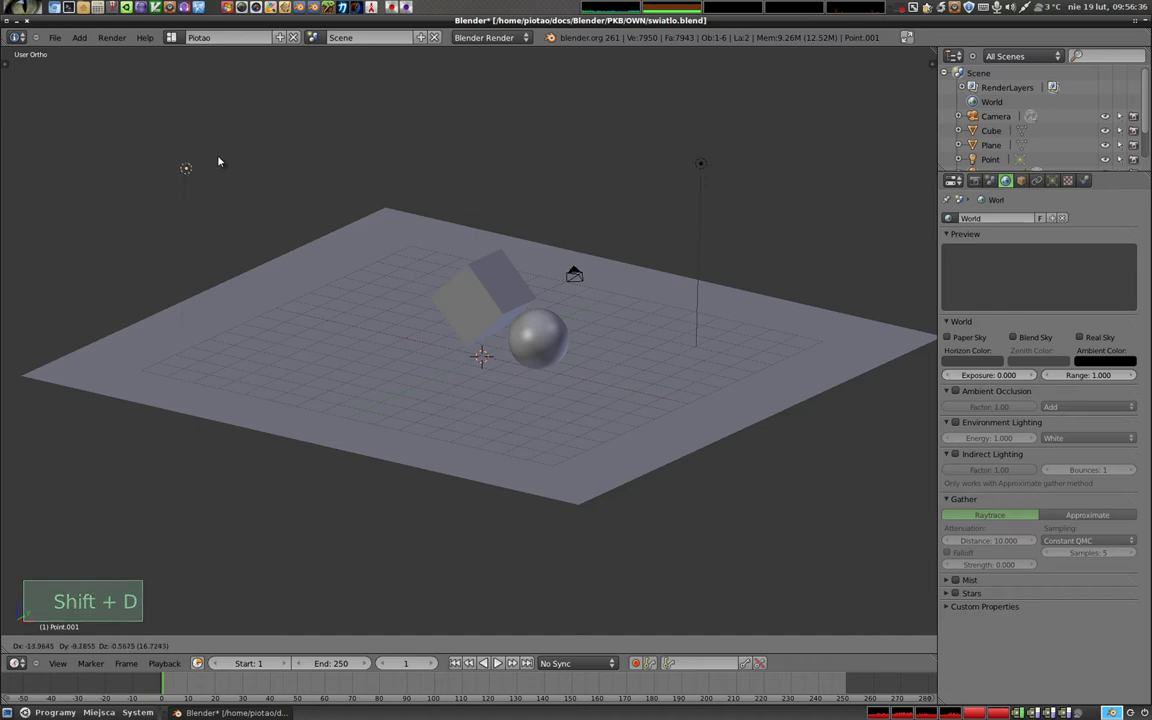
# Render the scene lit by the two point lamps, then return to the 3D view.
pyautogui.click(216, 150)
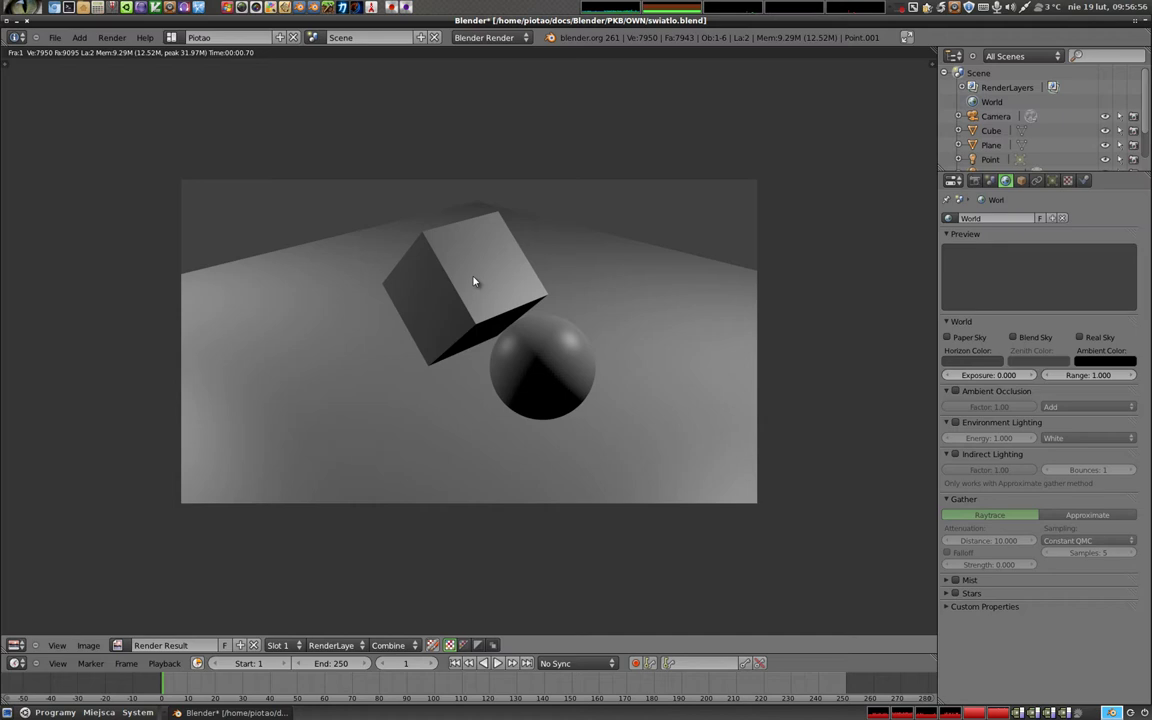
pyautogui.press('Escape')
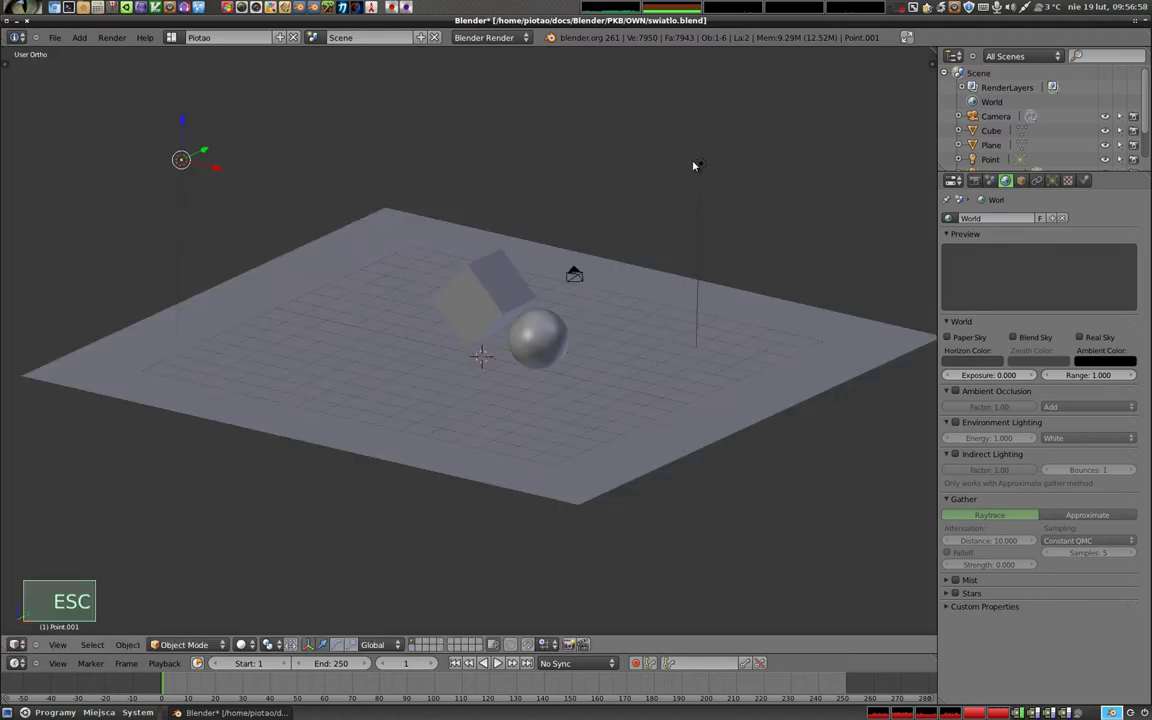
# Select the right-hand lamp and enable Ray Shadow in its lamp settings.
pyautogui.rightClick(703, 168)
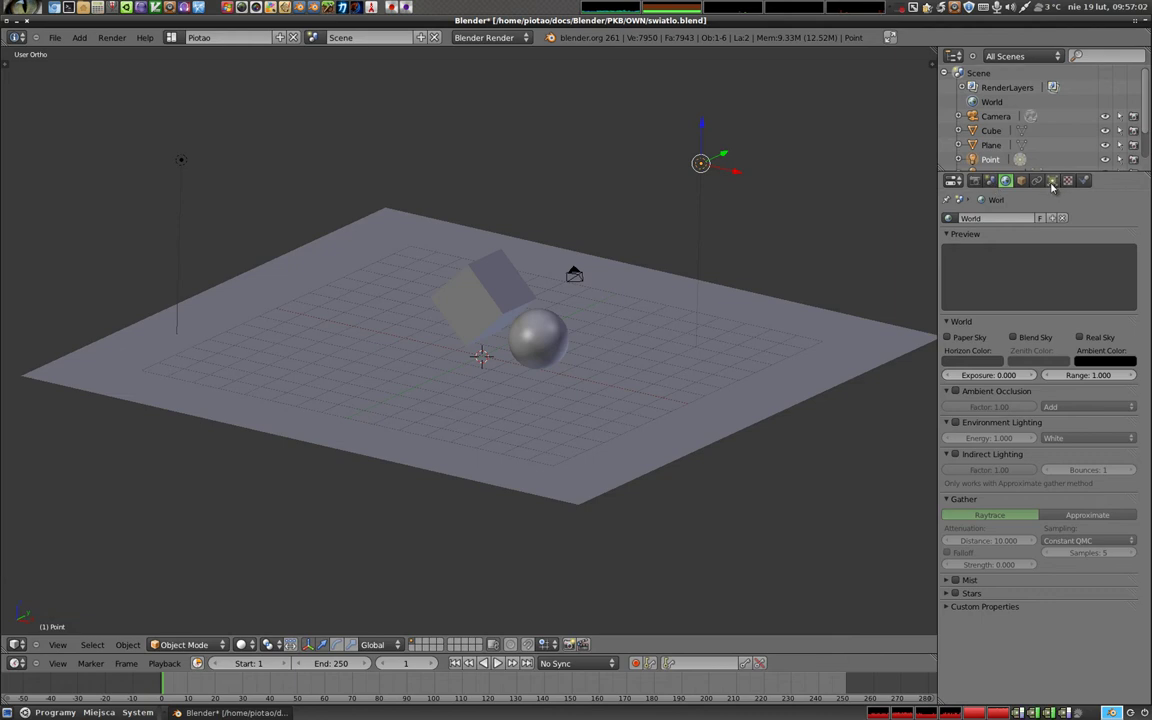
pyautogui.click(1036, 350)
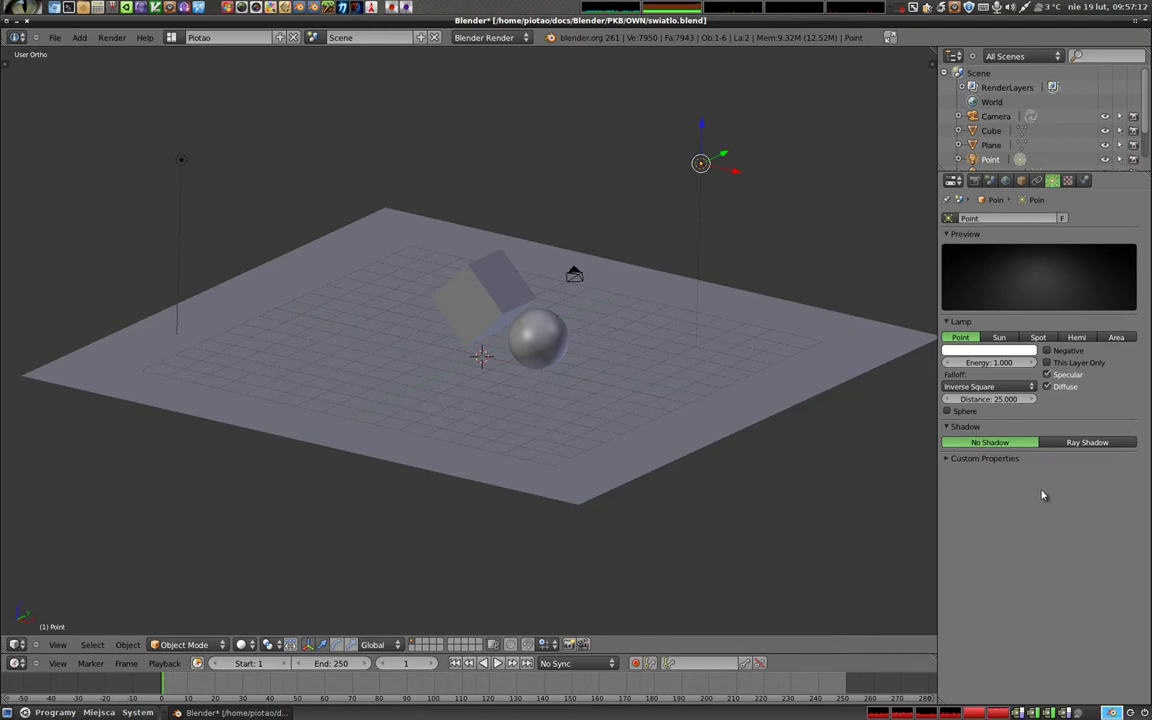
pyautogui.click(1096, 446)
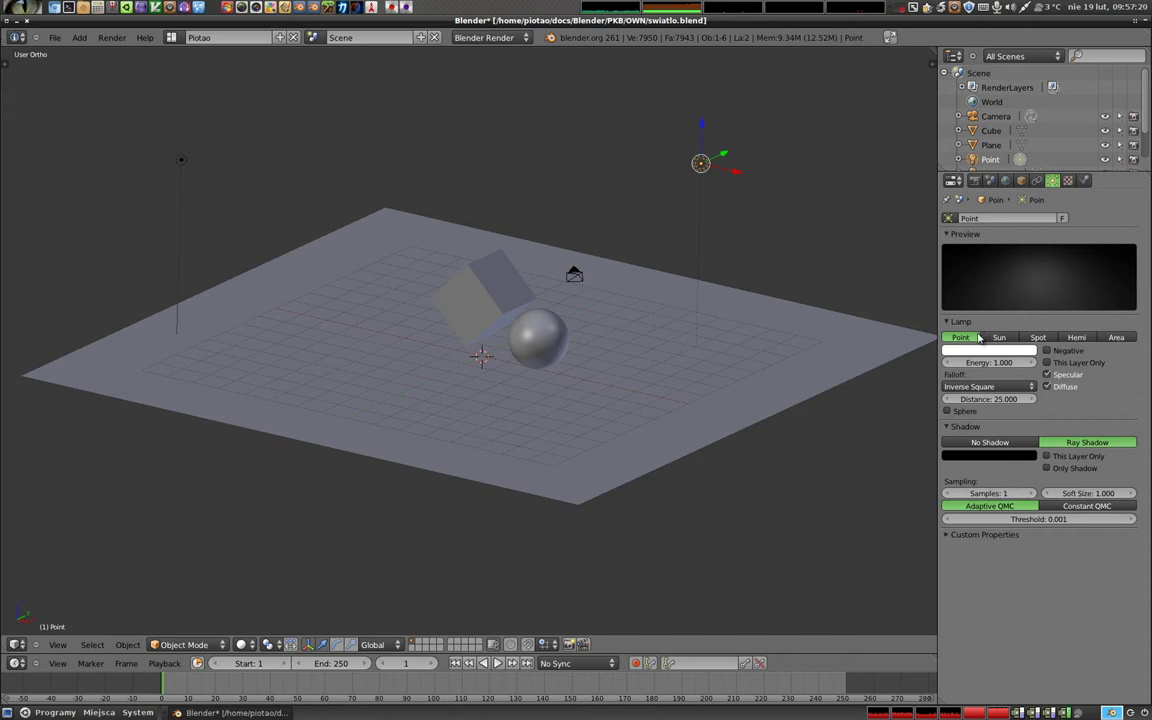
# Try the Sun, Spot, Hemi and Area lamp types, render, and return to Point.
pyautogui.click(1036, 350)
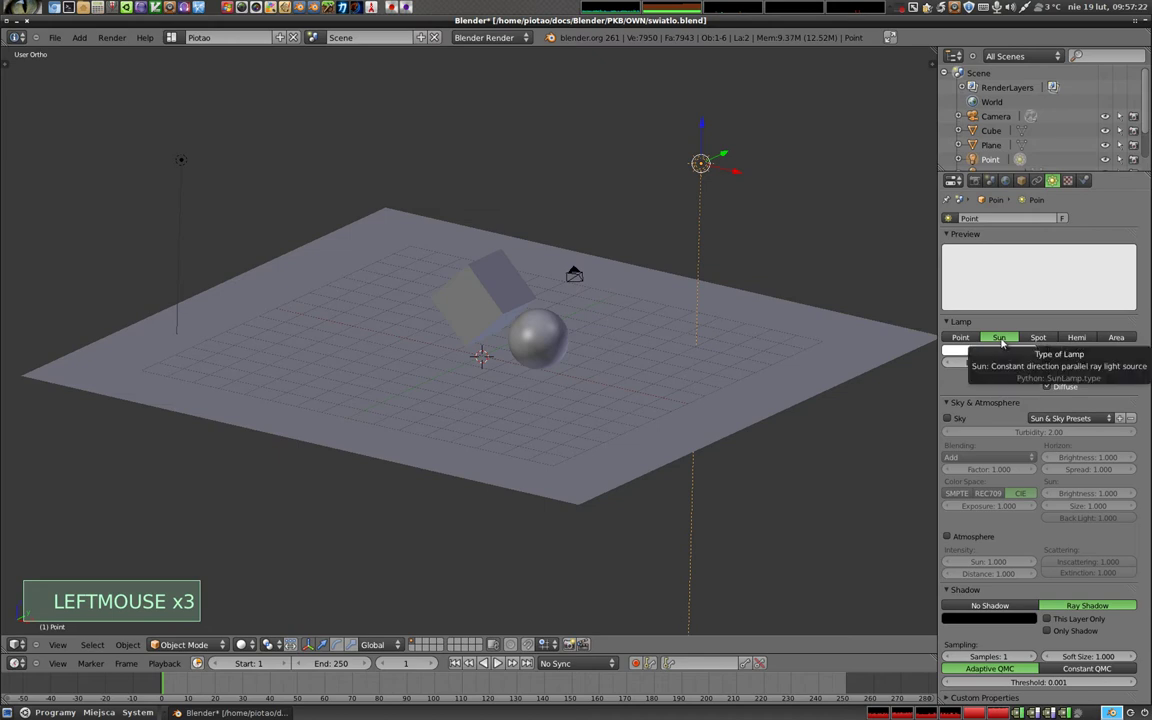
pyautogui.click(1048, 339)
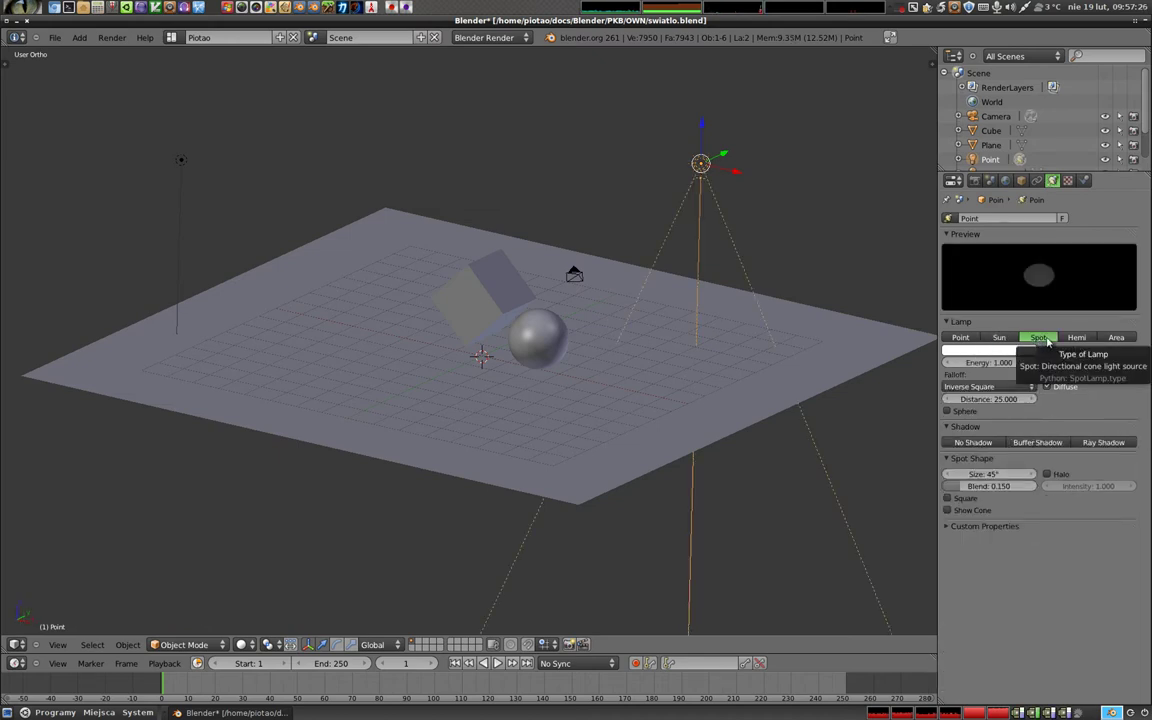
pyautogui.click(1093, 338)
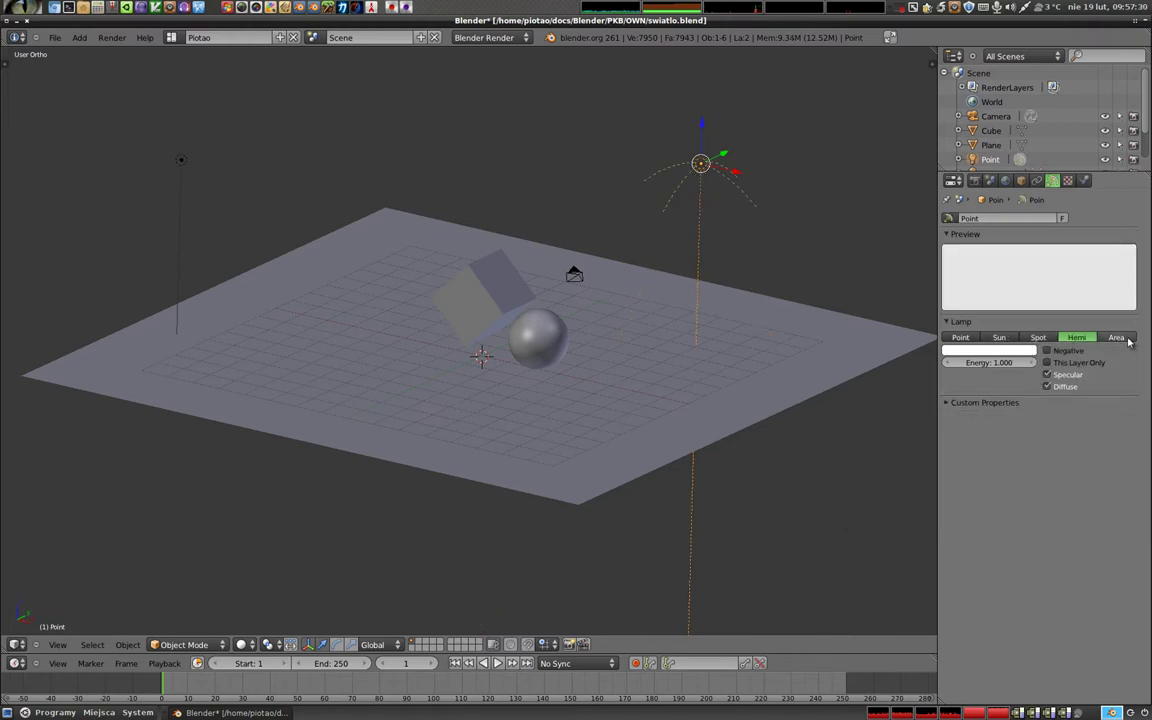
pyautogui.click(1135, 340)
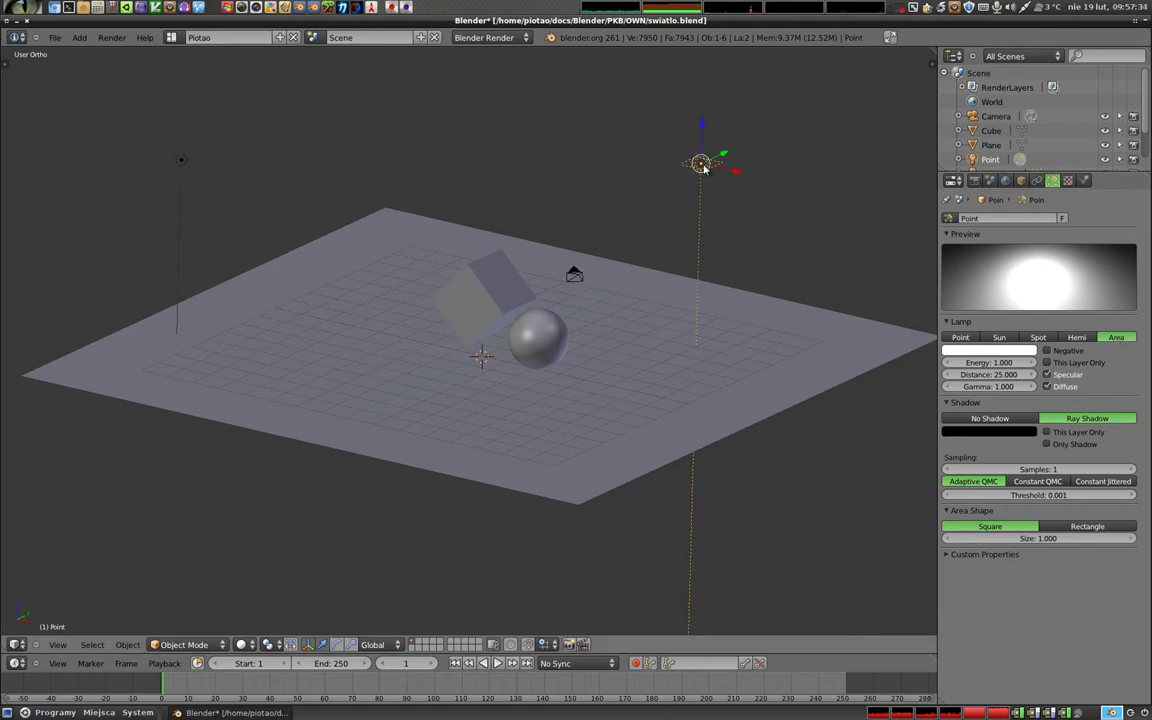
pyautogui.click(1036, 350)
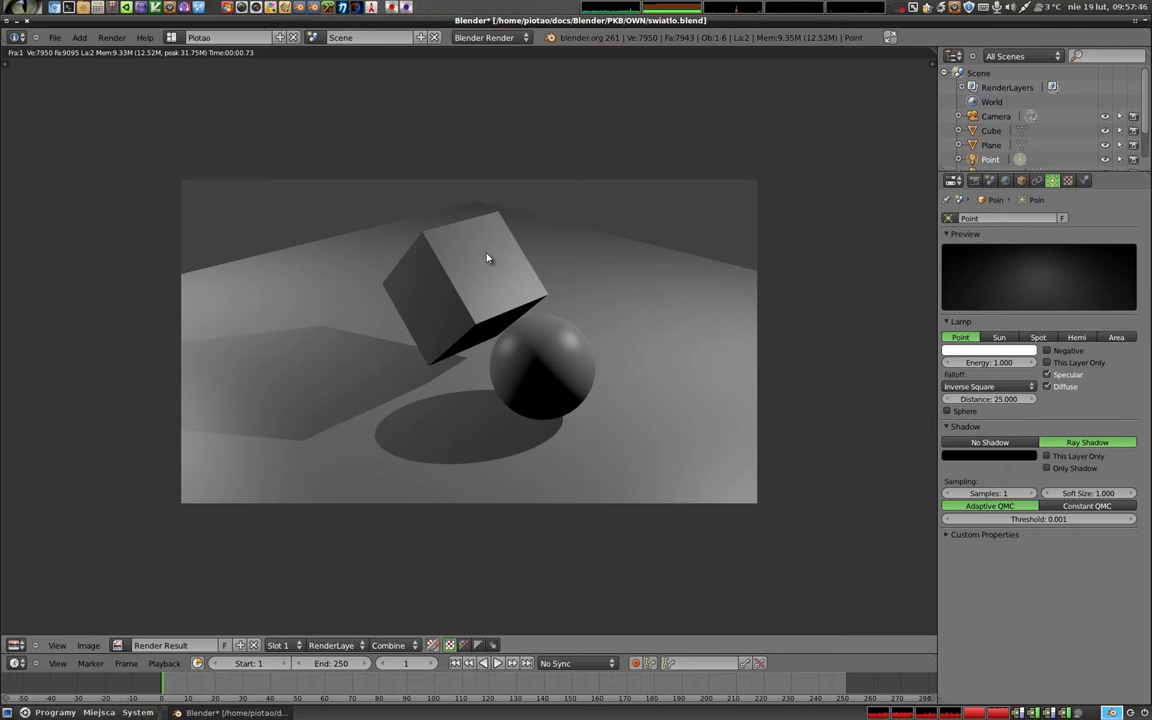
pyautogui.press('Escape')
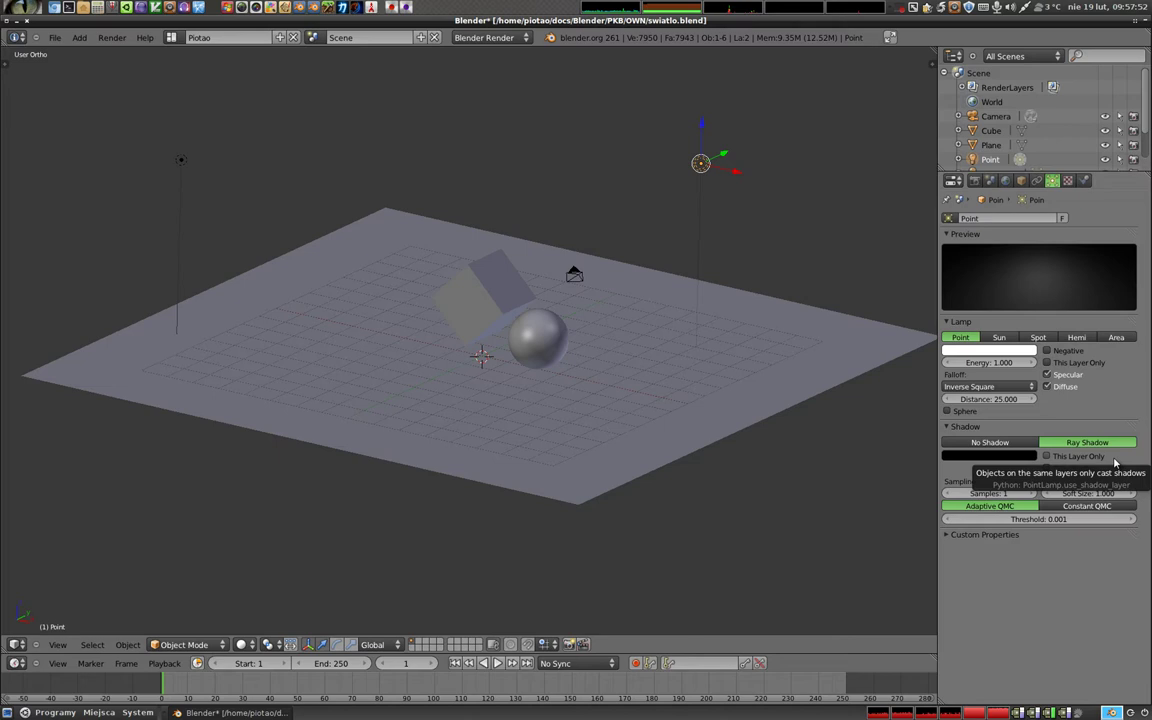
# Make the lamp a Sun, tilt its direction, and delete the left-hand lamp.
pyautogui.click(1036, 350)
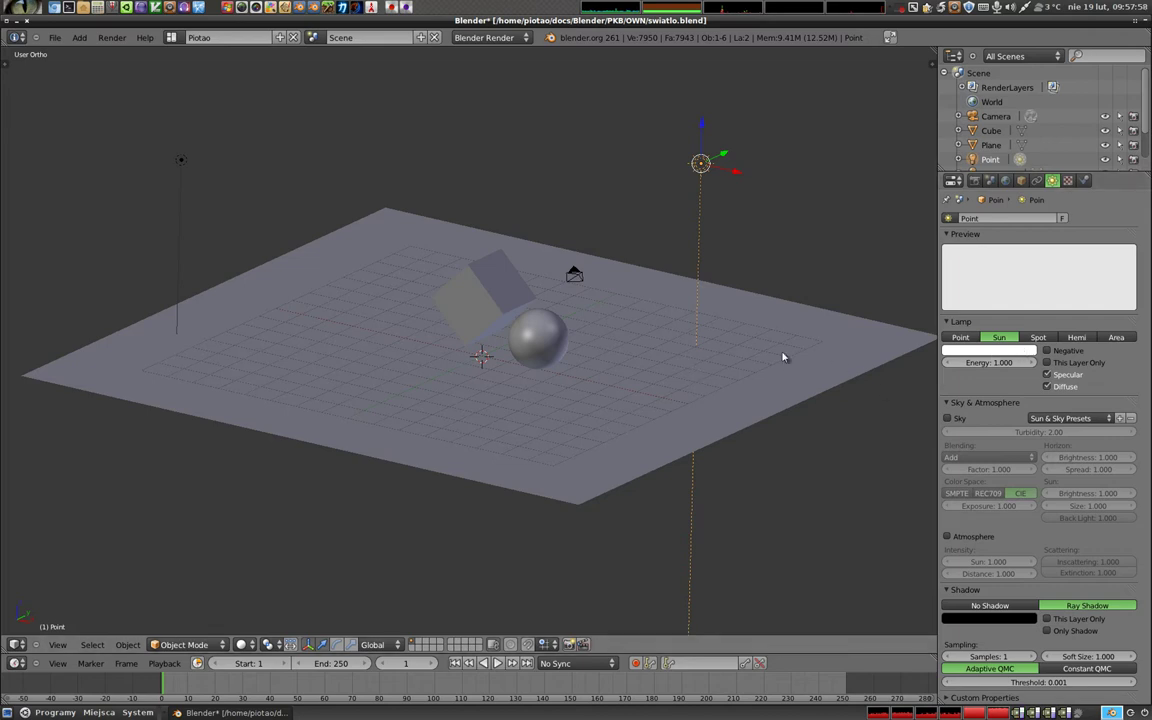
pyautogui.press('r')
pyautogui.click(641, 338)
pyautogui.rightClick(183, 165)
pyautogui.press('x')
# Move the sun to the right and render the hard diagonal shadows it casts.
pyautogui.rightClick(703, 163)
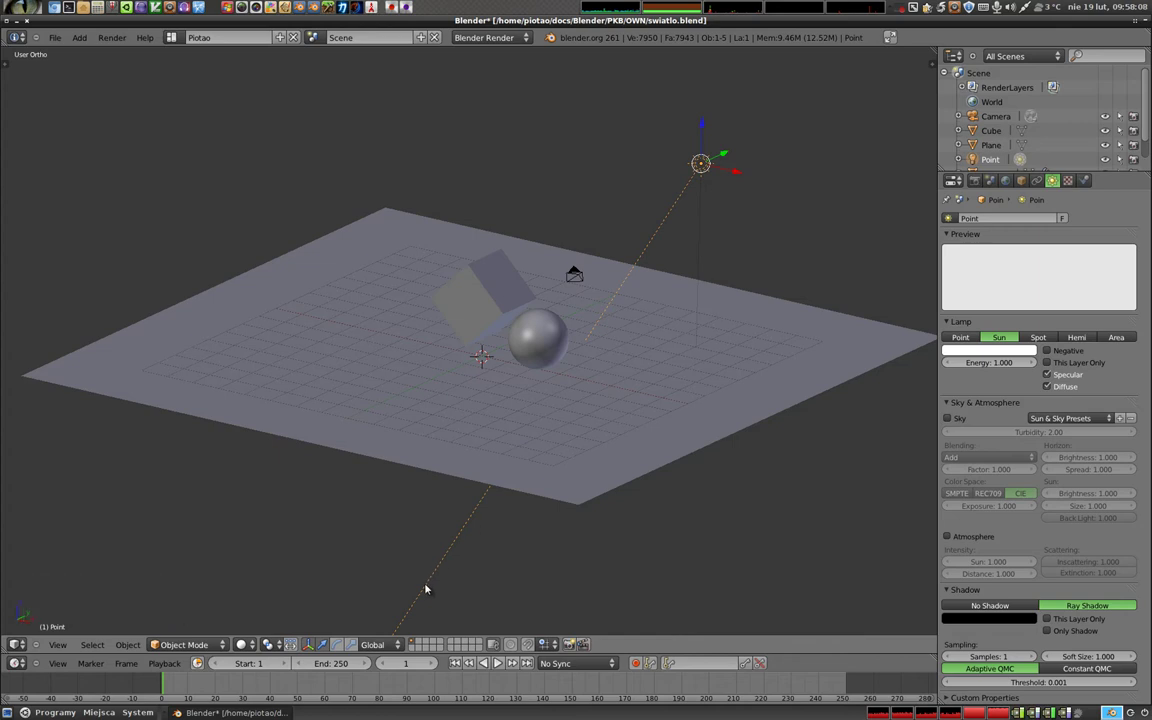
pyautogui.press('g')
pyautogui.click(340, 210)
pyautogui.press('g')
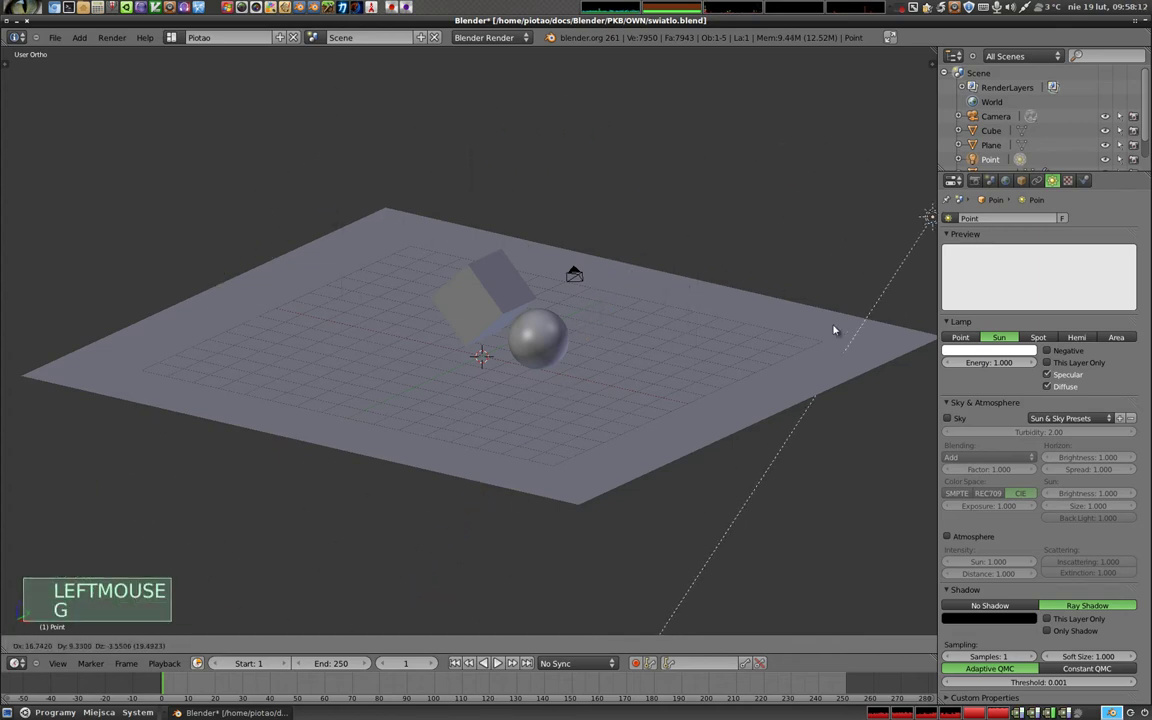
pyautogui.press('g')
pyautogui.click(830, 298)
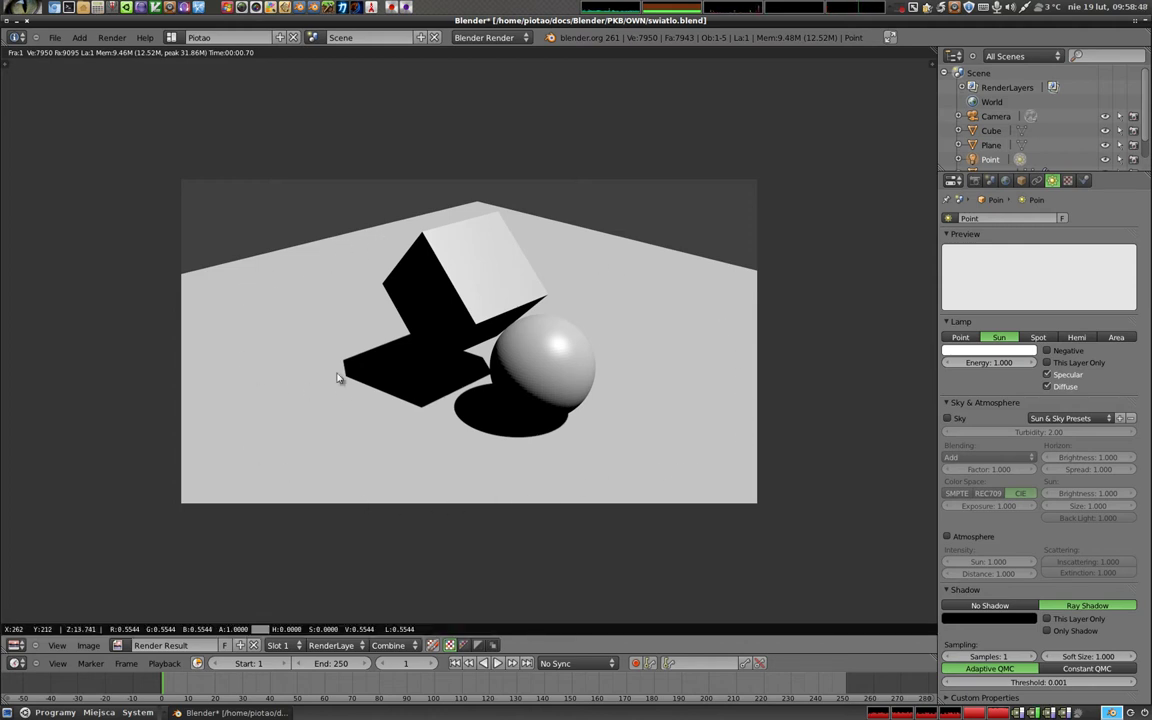
pyautogui.press('Escape')
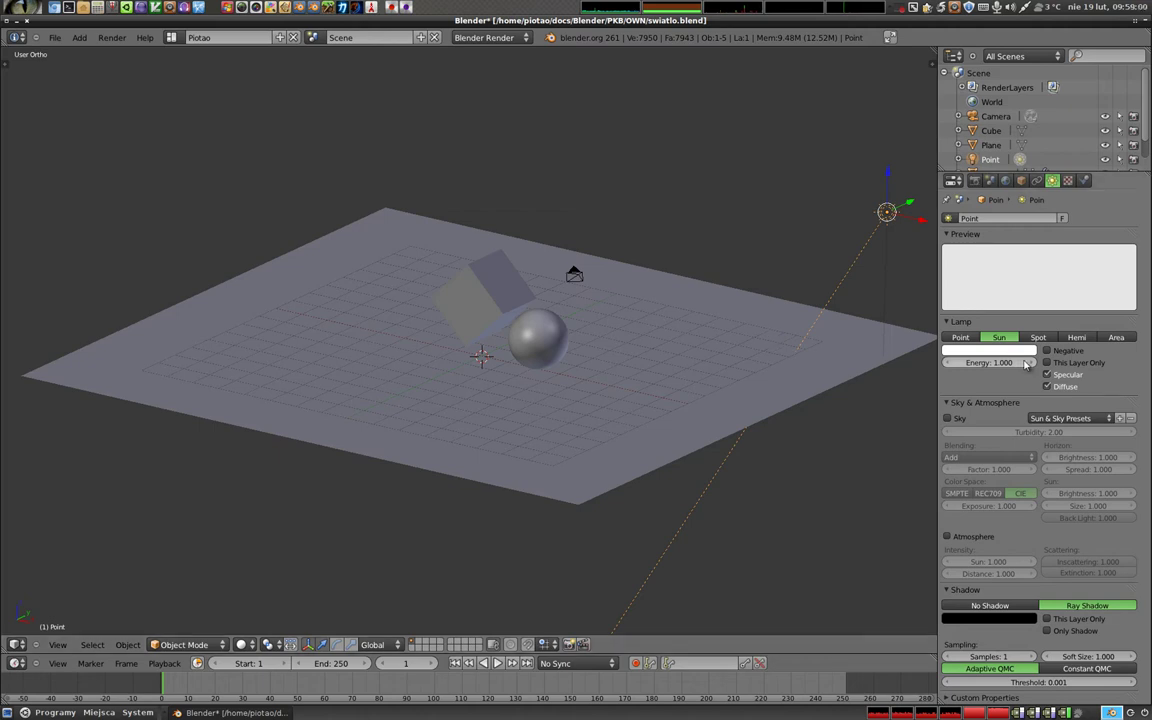
# Move the spot lamp high above the cube and sphere so its cone aims down.
pyautogui.click(1036, 350)
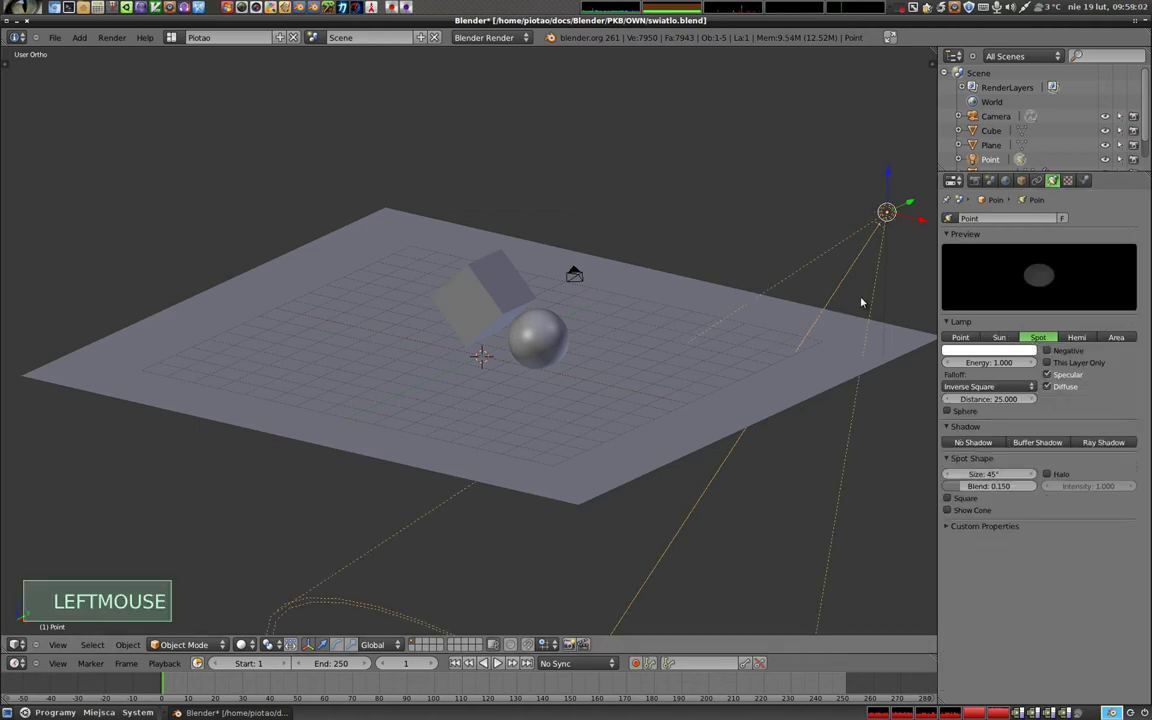
pyautogui.press('g')
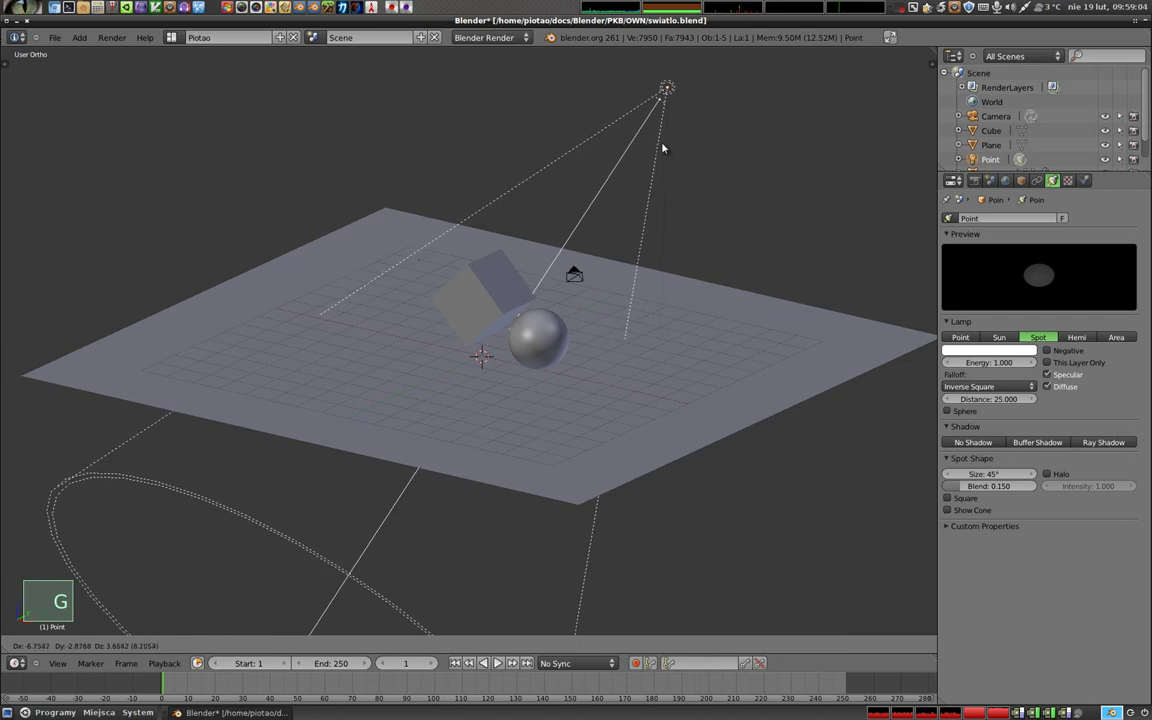
pyautogui.click(664, 143)
pyautogui.middleClick(644, 301)
pyautogui.middleClick(746, 215)
pyautogui.click(703, 88)
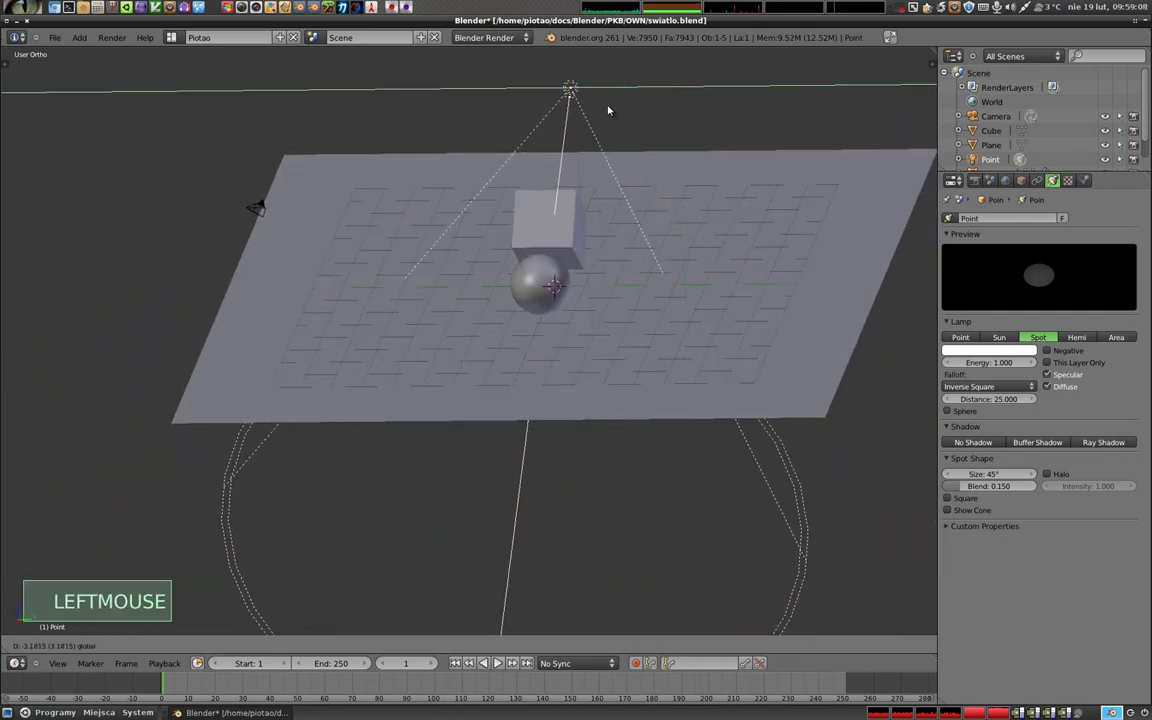
# Render the overhead spotlight, return to the scene and enable ray-traced shadows.
pyautogui.middleClick(543, 269)
pyautogui.middleClick(403, 260)
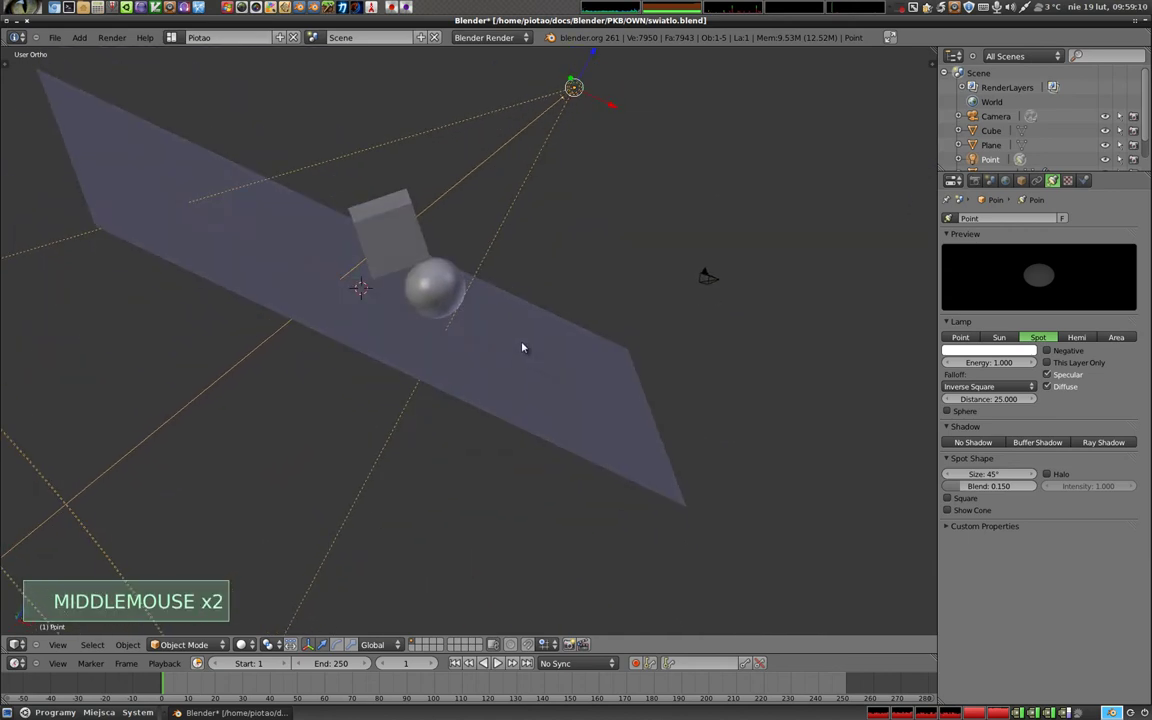
pyautogui.middleClick(438, 194)
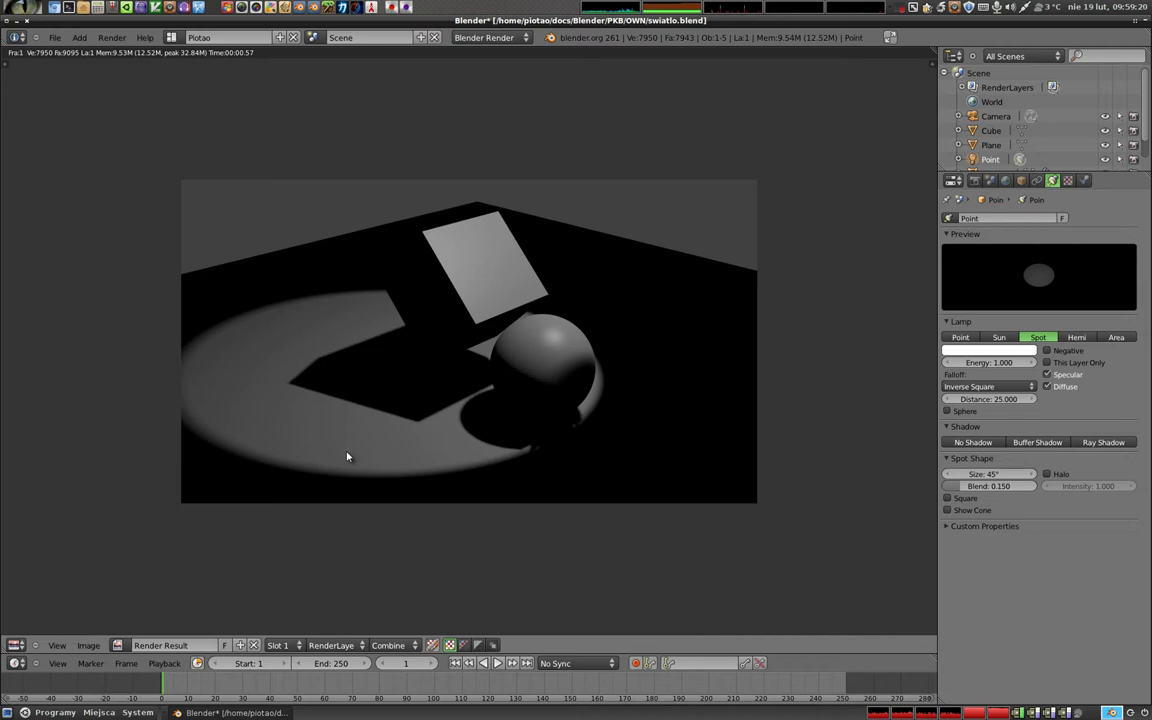
pyautogui.press('Escape')
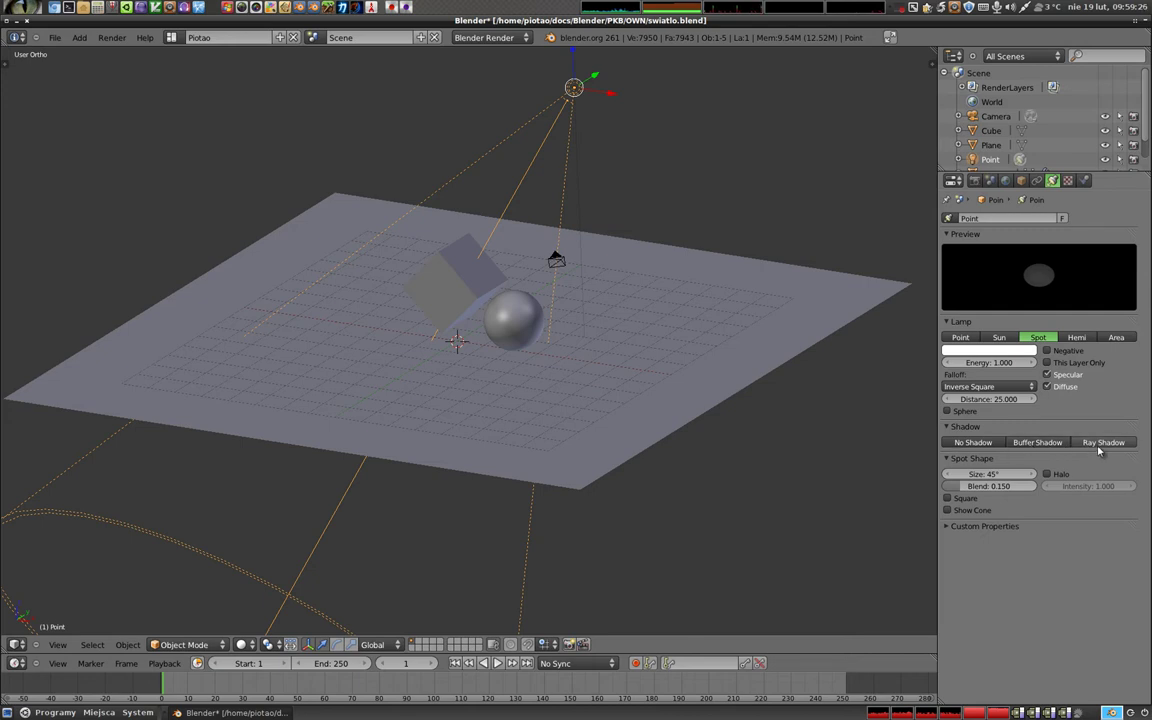
pyautogui.click(969, 334)
pyautogui.click(1046, 337)
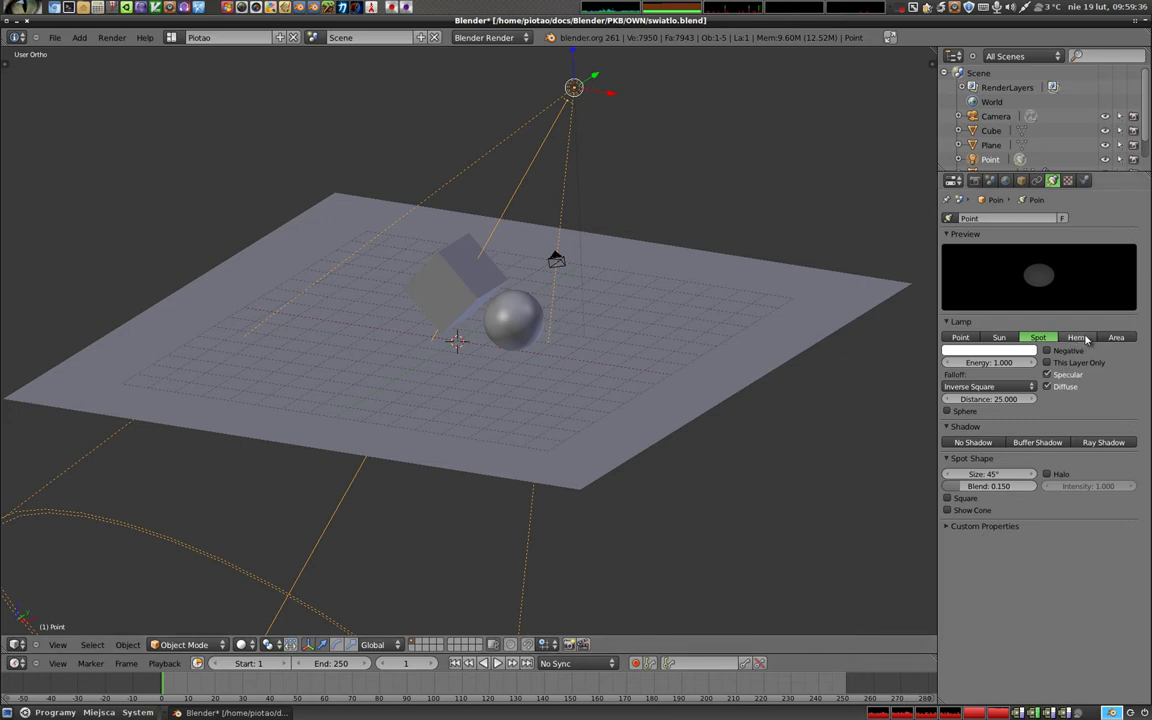
# Switch the lamp to a Hemi light for soft, even lighting.
pyautogui.click(1092, 338)
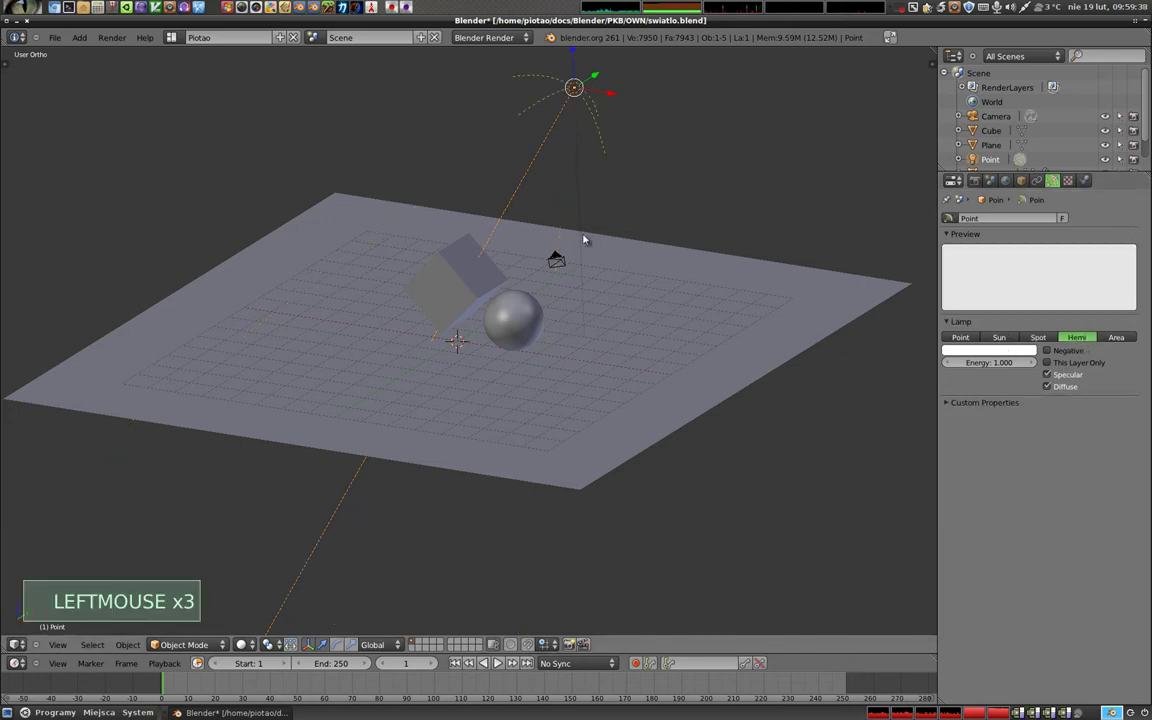
pyautogui.middleClick(538, 252)
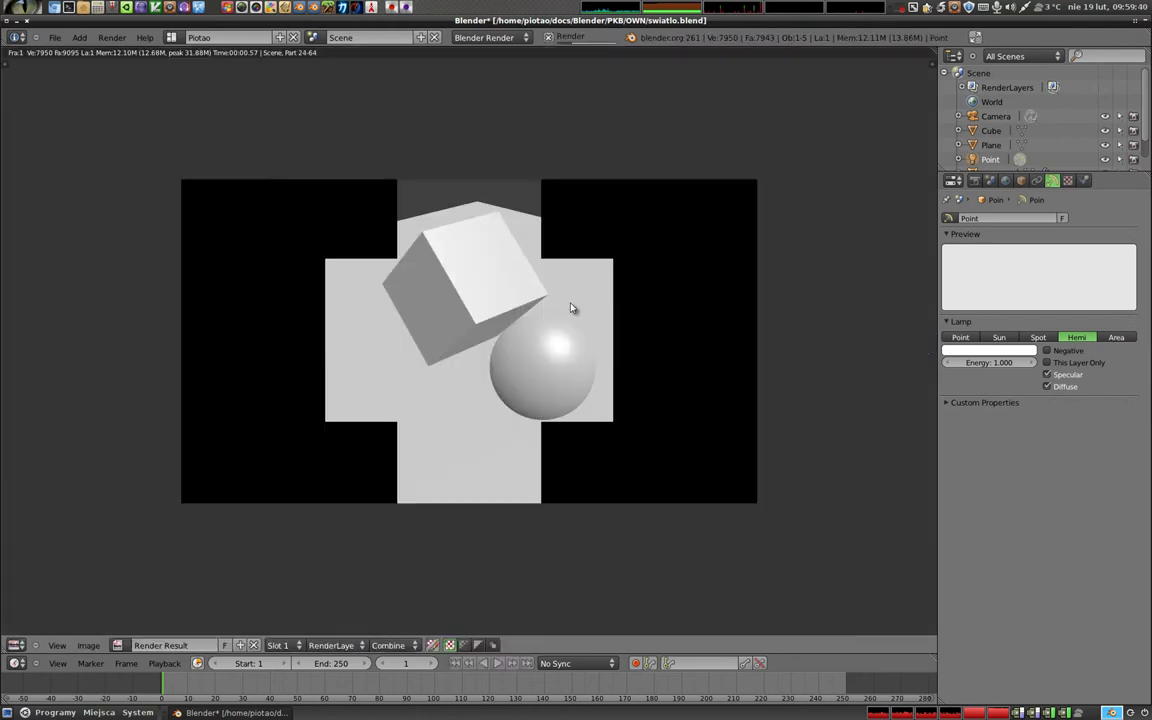
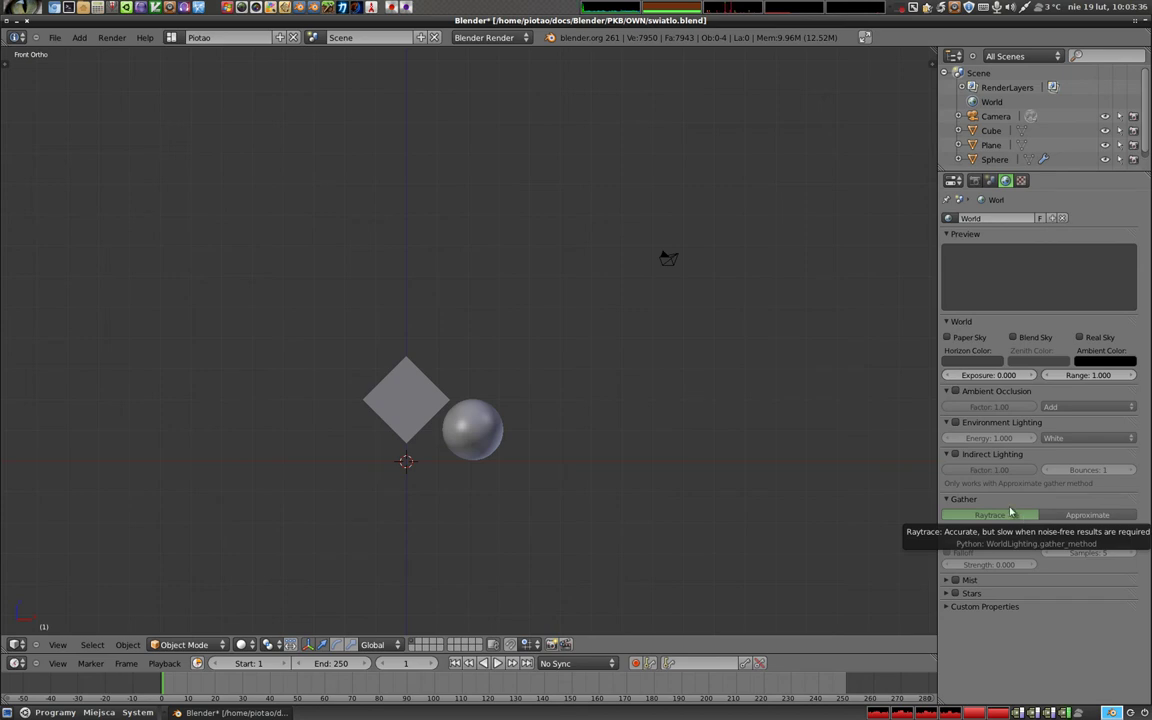
# Enable Environment Lighting in the World settings so the scene is lit without the lamp.
pyautogui.click(959, 427)
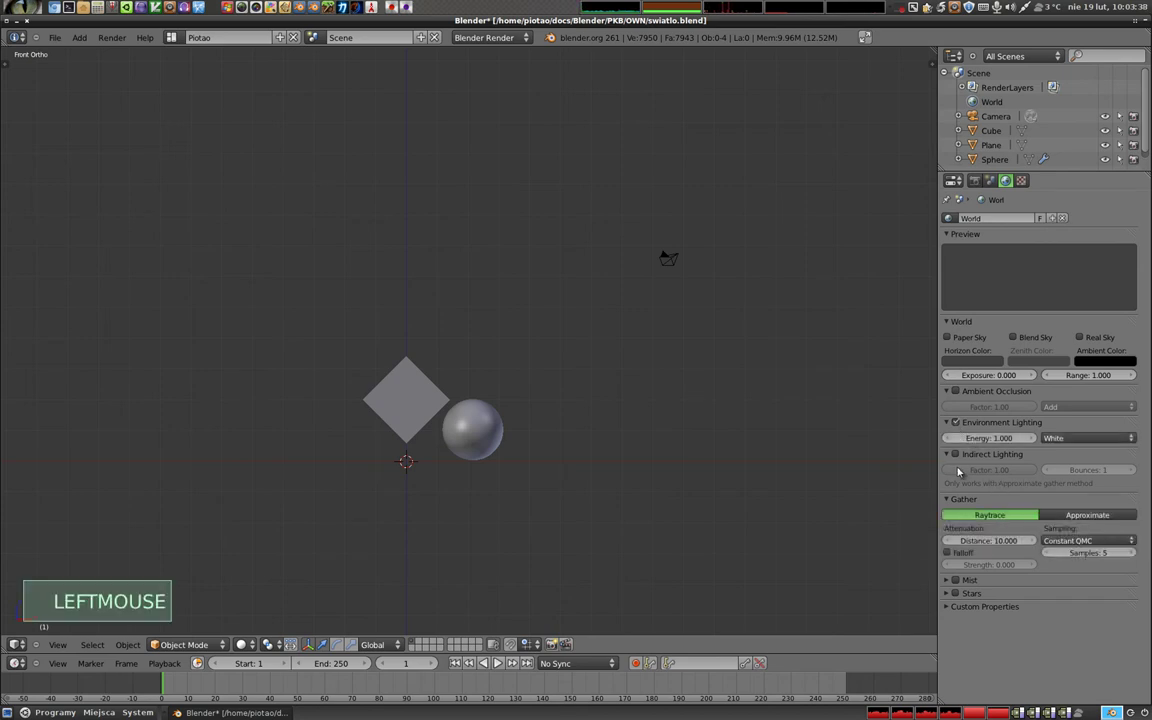
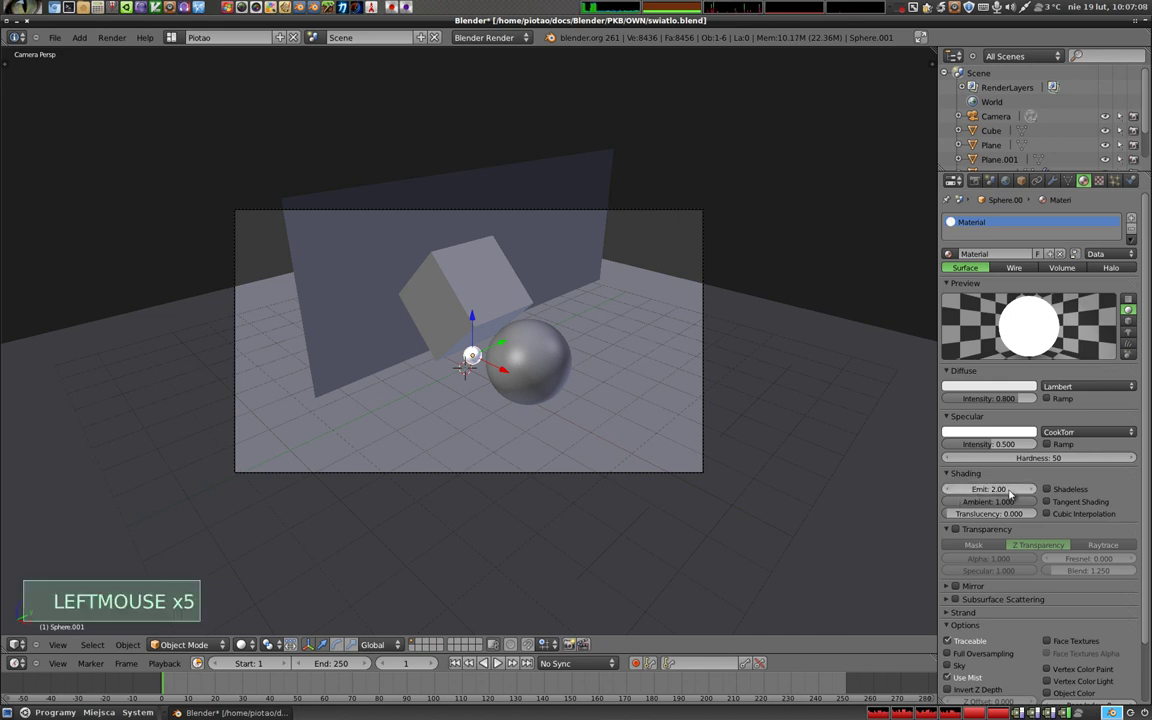
# Pick a blue Diffuse colour for the small emissive sphere's material.
pyautogui.click(996, 392)
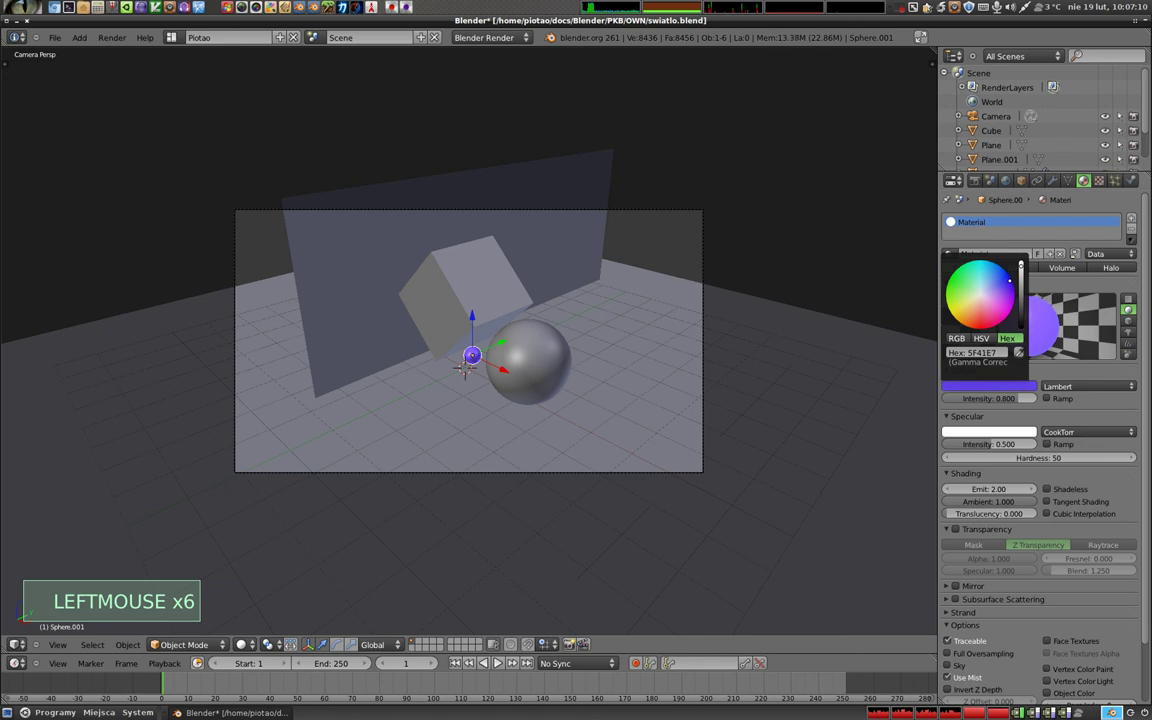